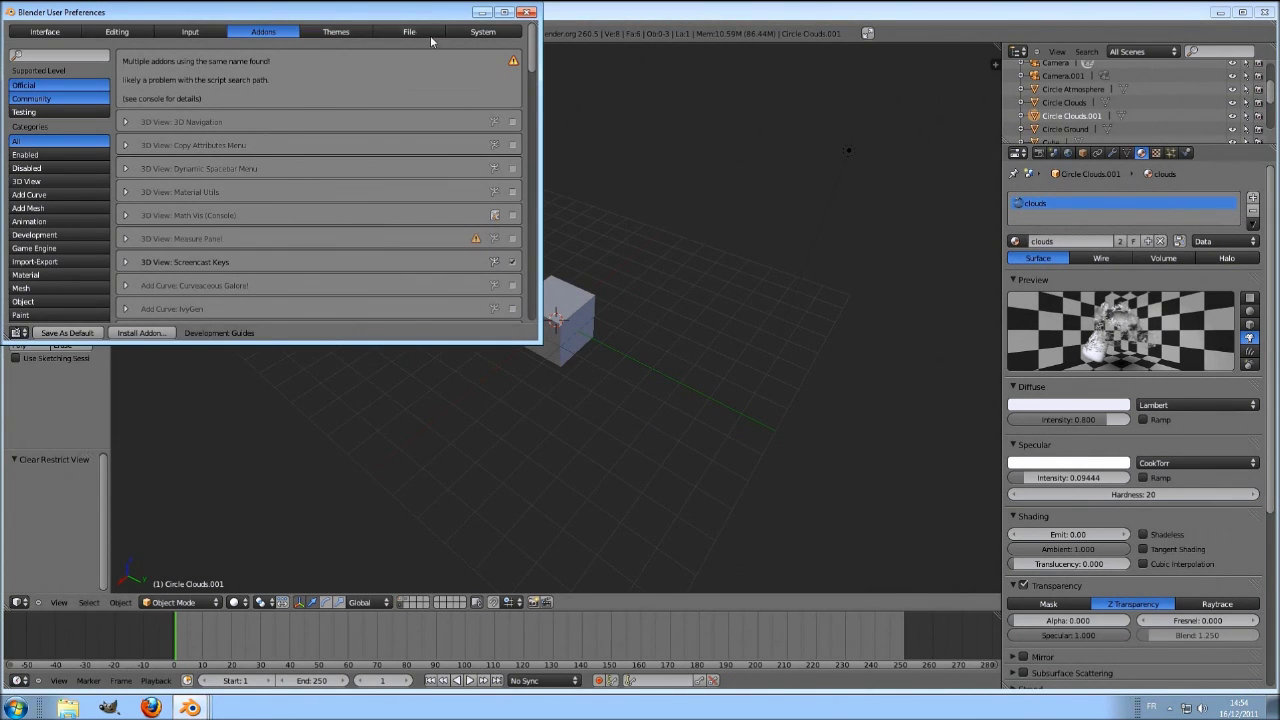
Step: Return to the 3D View, frame the scene and select the default cube
key("ctrl+KP_Decimal")
middle_click(562, 440)
scroll("up", 3)
right_click(503, 269)
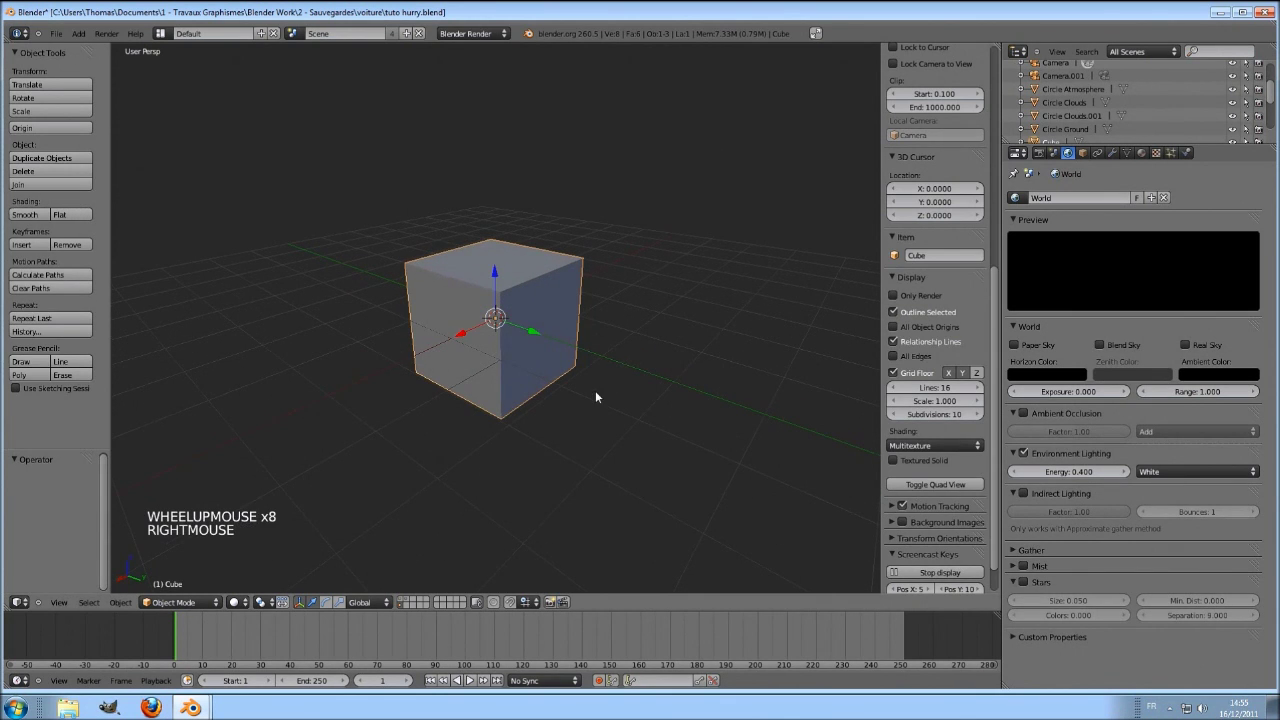
Step: Delete the cube and add a mesh plane in its place
key("x")
key("shift+a")
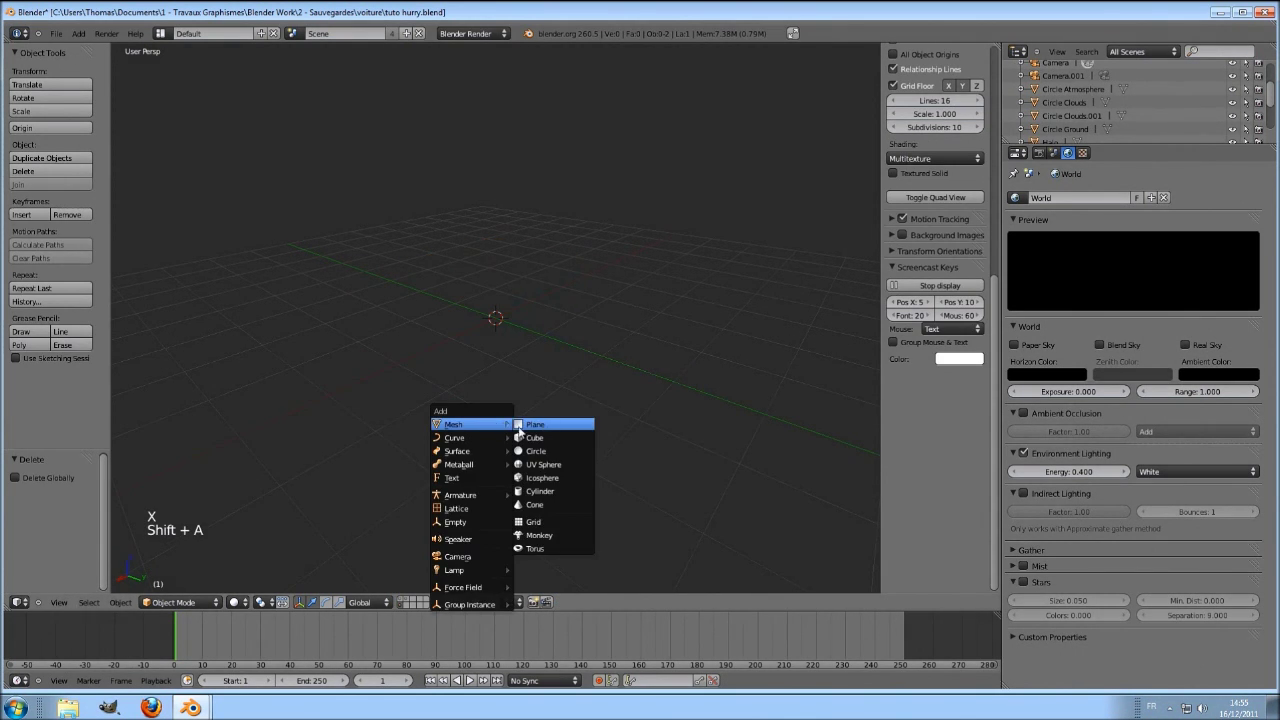
middle_click(519, 414)
scroll("up", 3)
key("Tab")
left_click(420, 607)
Step: In Edit Mode, extrude and scale the plane's boundary inward to form the outer square rings
key("o")
key("e")
left_click(471, 679)
key("s")
left_click(471, 679)
scroll("up", 3)
key("x")
scroll("up", 3)
right_click(471, 679)
key("x")
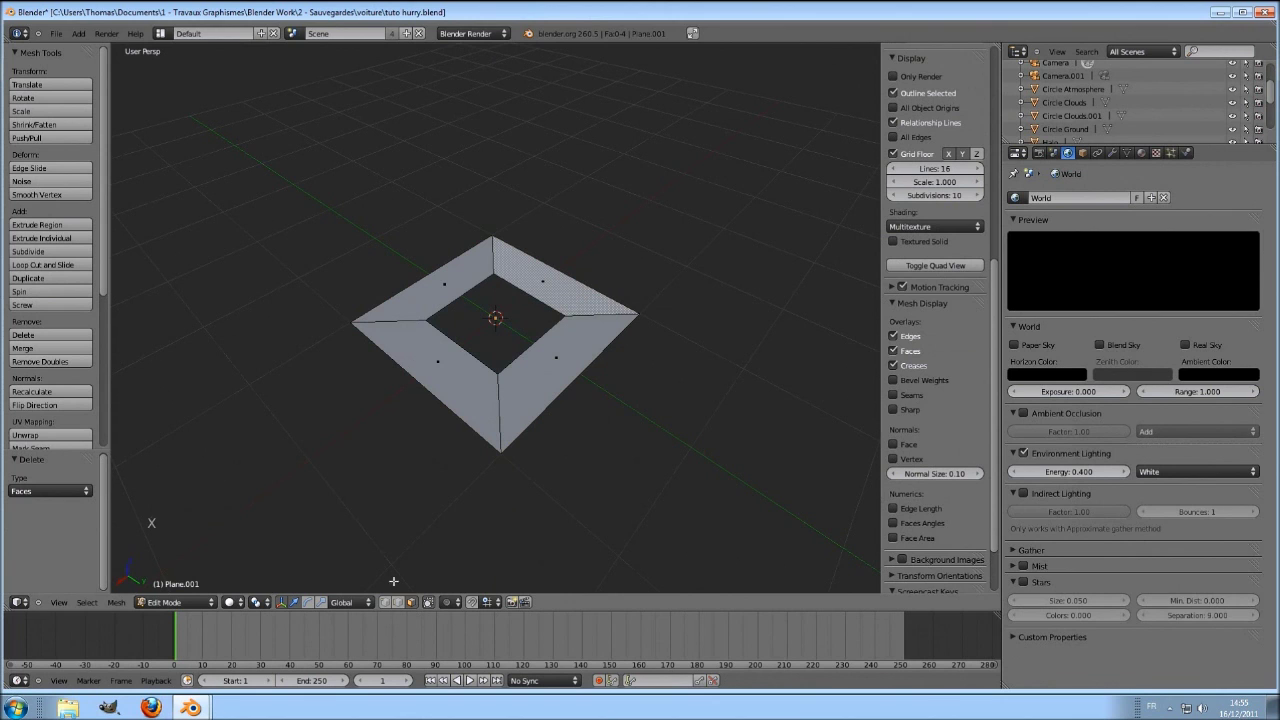
left_click(402, 607)
right_click(471, 679)
right_click(471, 679)
key("f")
scroll("down", 3)
right_click(471, 679)
Step: Add further inner rings with alternating extrude and scale-inward steps
key("e")
left_click(471, 679)
key("s")
left_click(471, 679)
key("e")
right_click(471, 679)
key("s")
left_click(471, 679)
scroll("down", 3)
Step: Extrude the innermost rings down to a small centre face and return to Object Mode
key("e")
left_click(471, 679)
key("e")
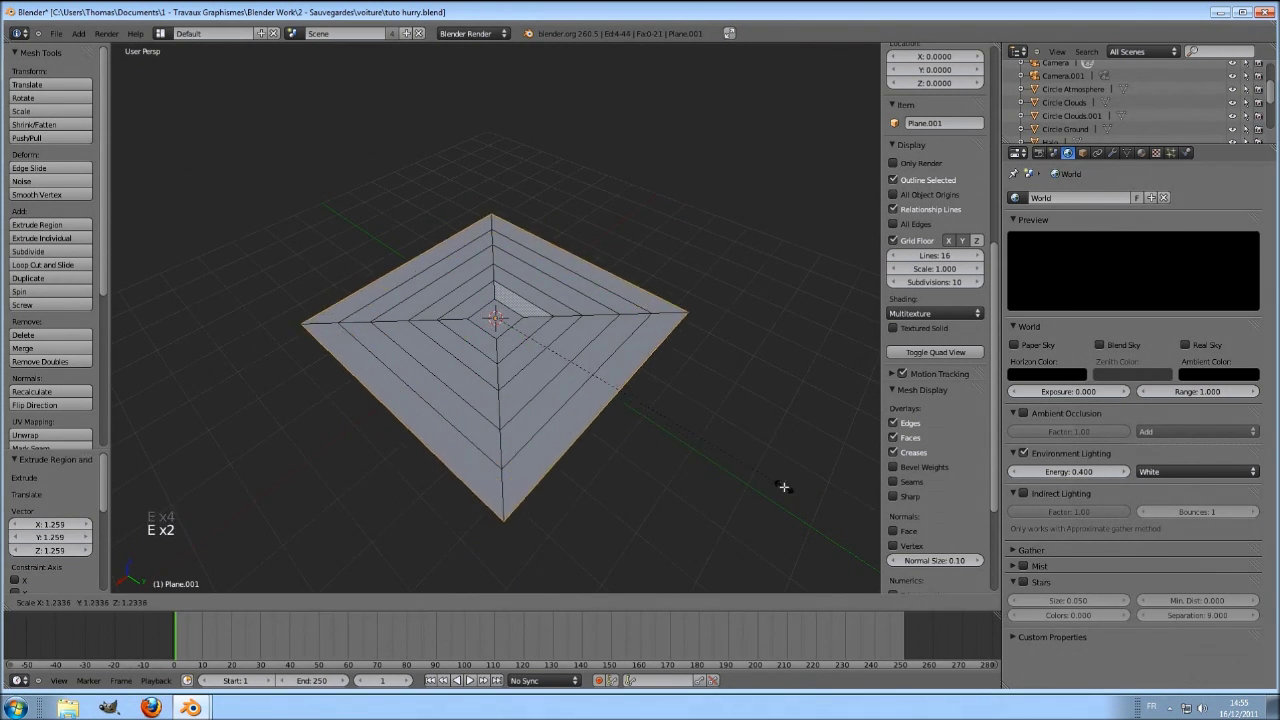
left_click(471, 679)
key("e")
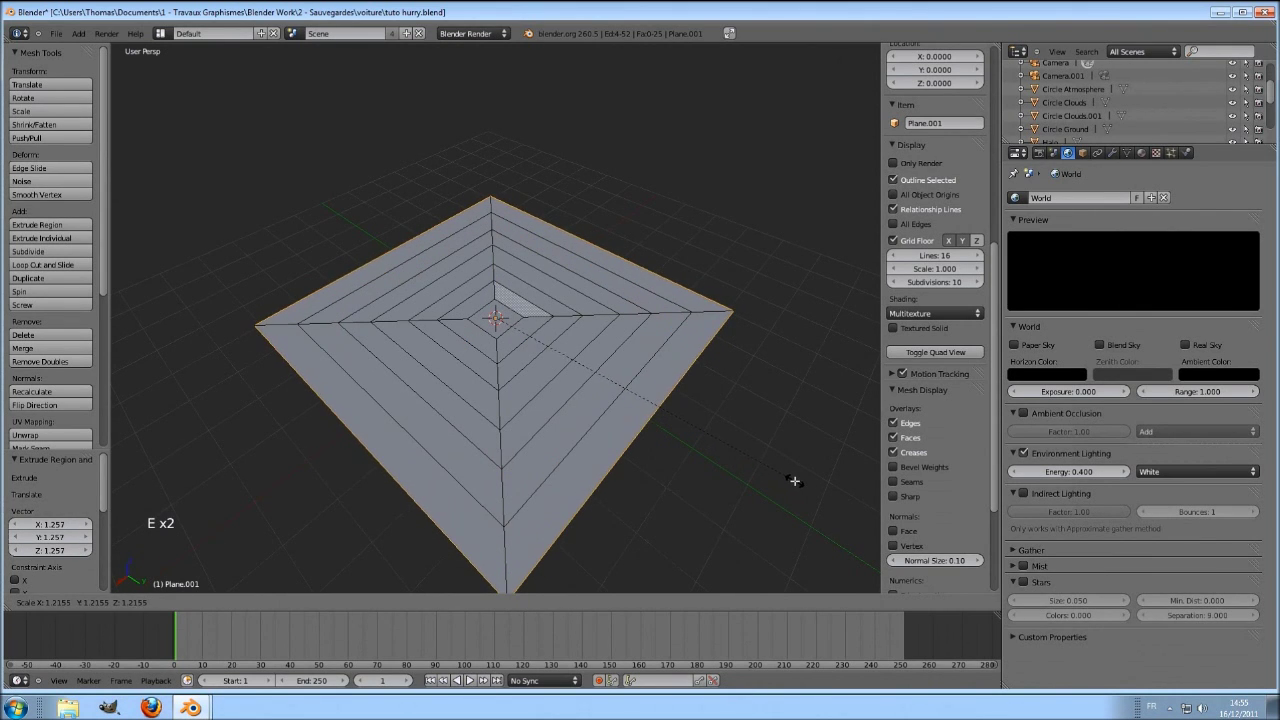
left_click(471, 679)
middle_click(471, 679)
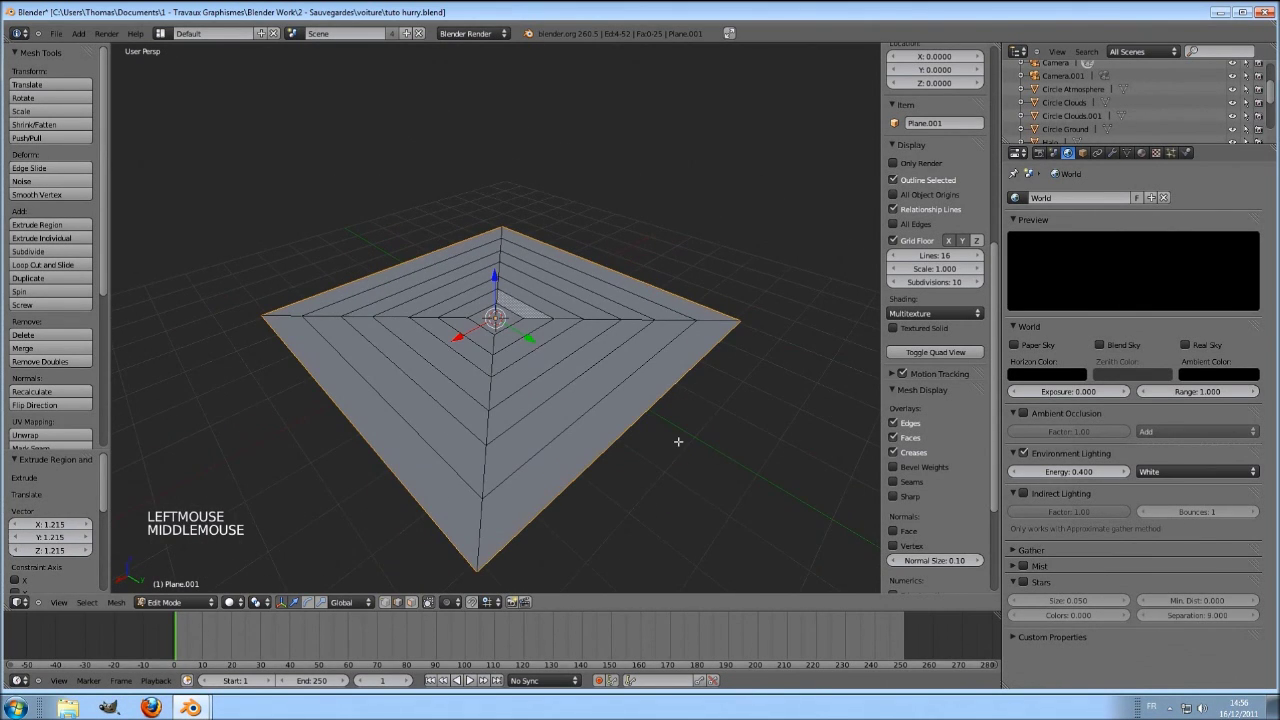
key("space")
key("a")
key("Tab")
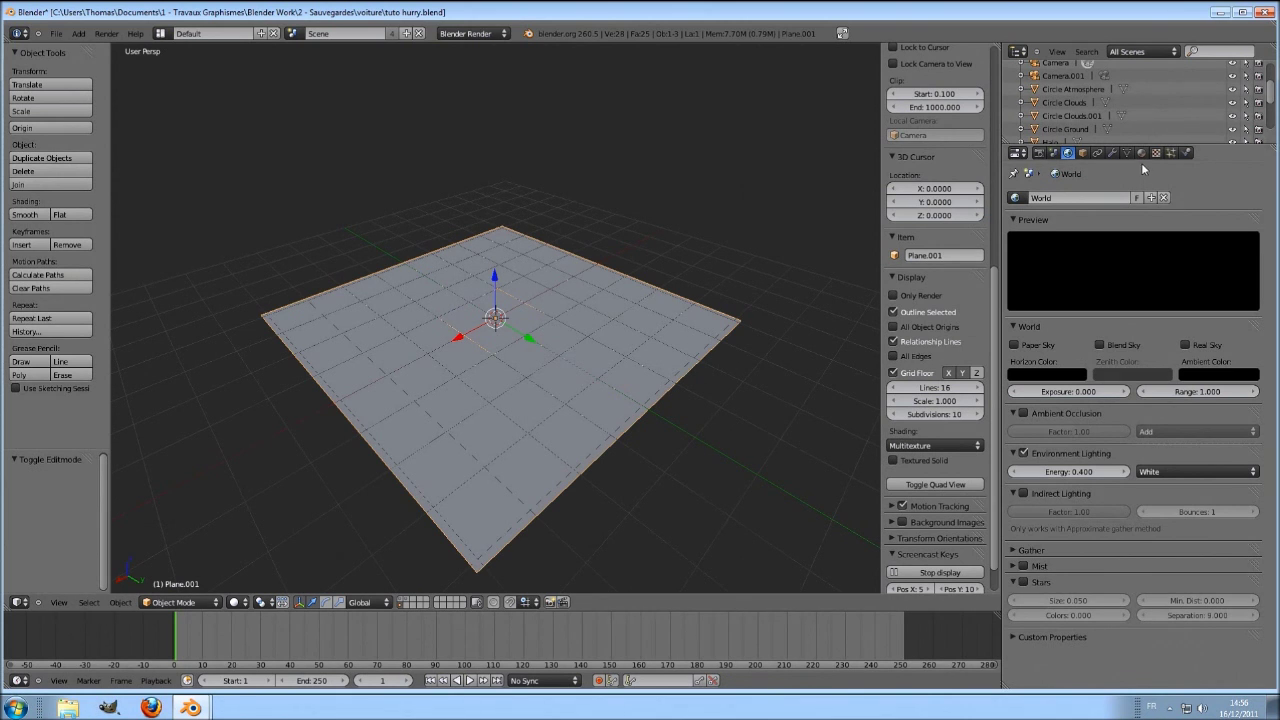
Step: Create a new material on the plane and name it Hurry
left_click(471, 679)
left_click(471, 679)
left_click(471, 679)
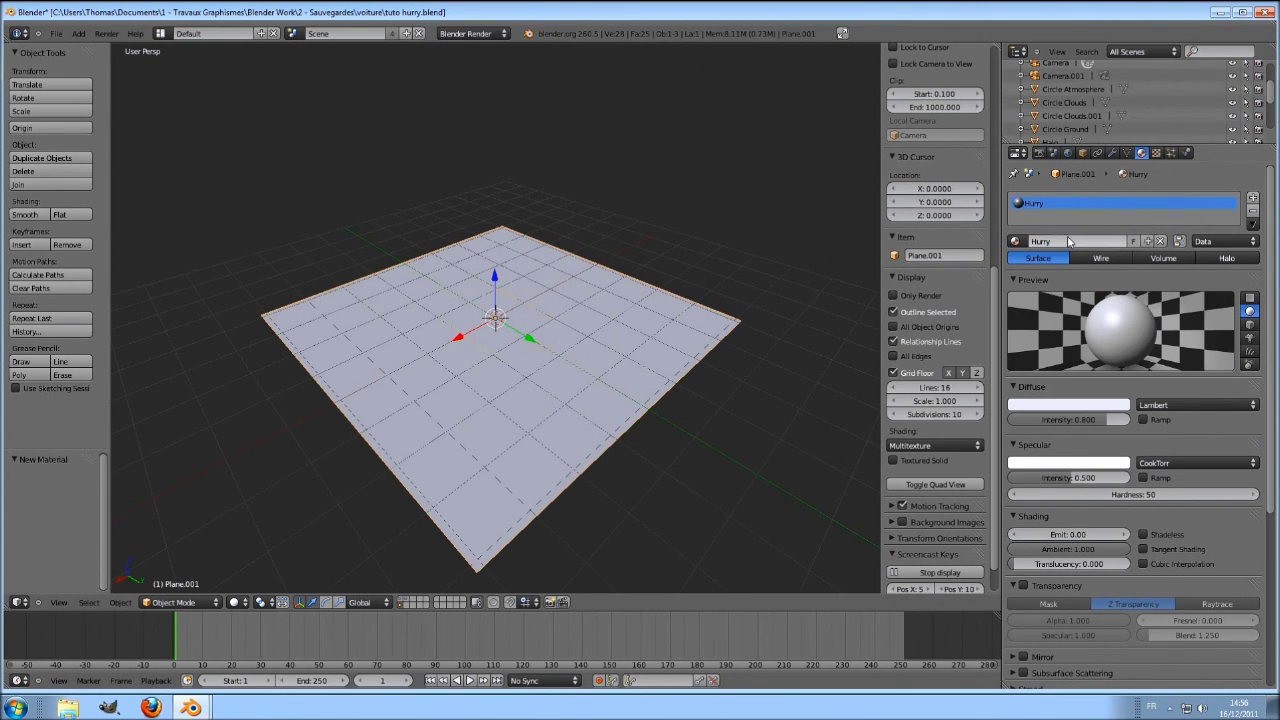
left_click(471, 679)
left_click(471, 679)
Step: Add a new Clouds texture to the material with UV mapping coordinates
middle_click(471, 679)
scroll("up", 3)
scroll("down", 3)
left_click(471, 679)
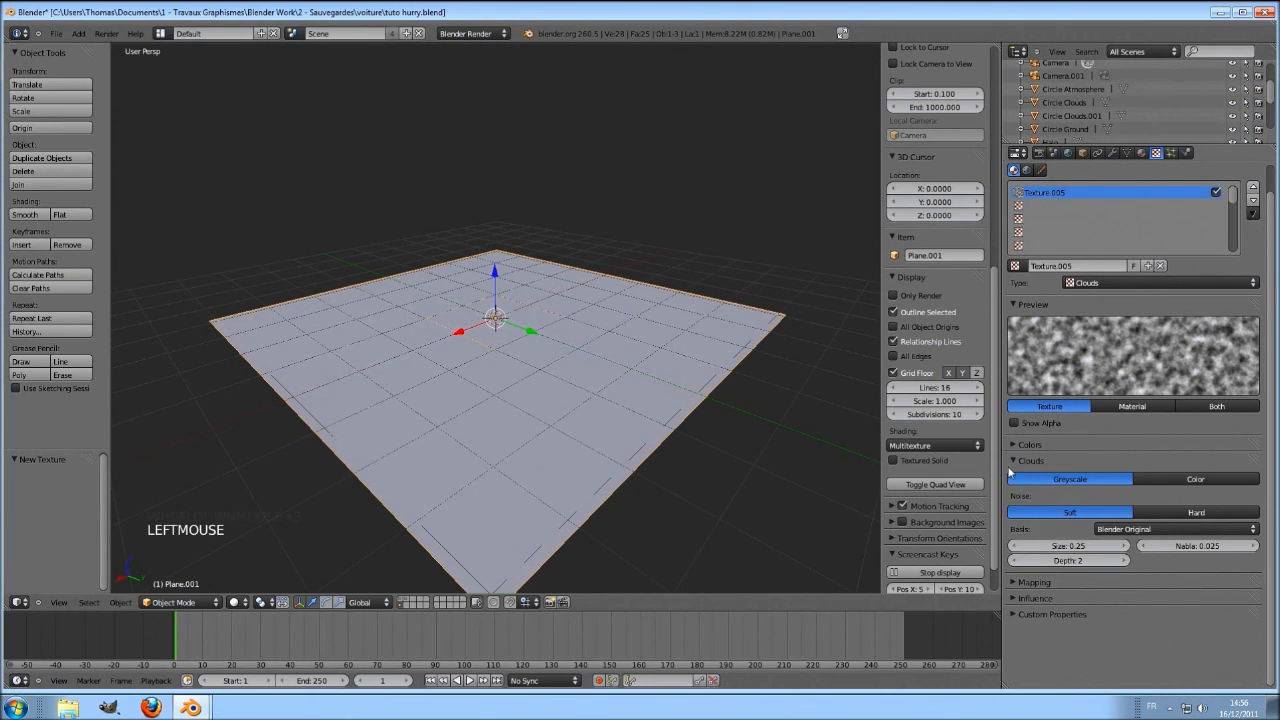
left_click(471, 679)
left_click(471, 679)
left_click(471, 679)
Step: Split the 3D View and turn the right-hand area into a UV/Image Editor
scroll("down", 3)
left_click(471, 679)
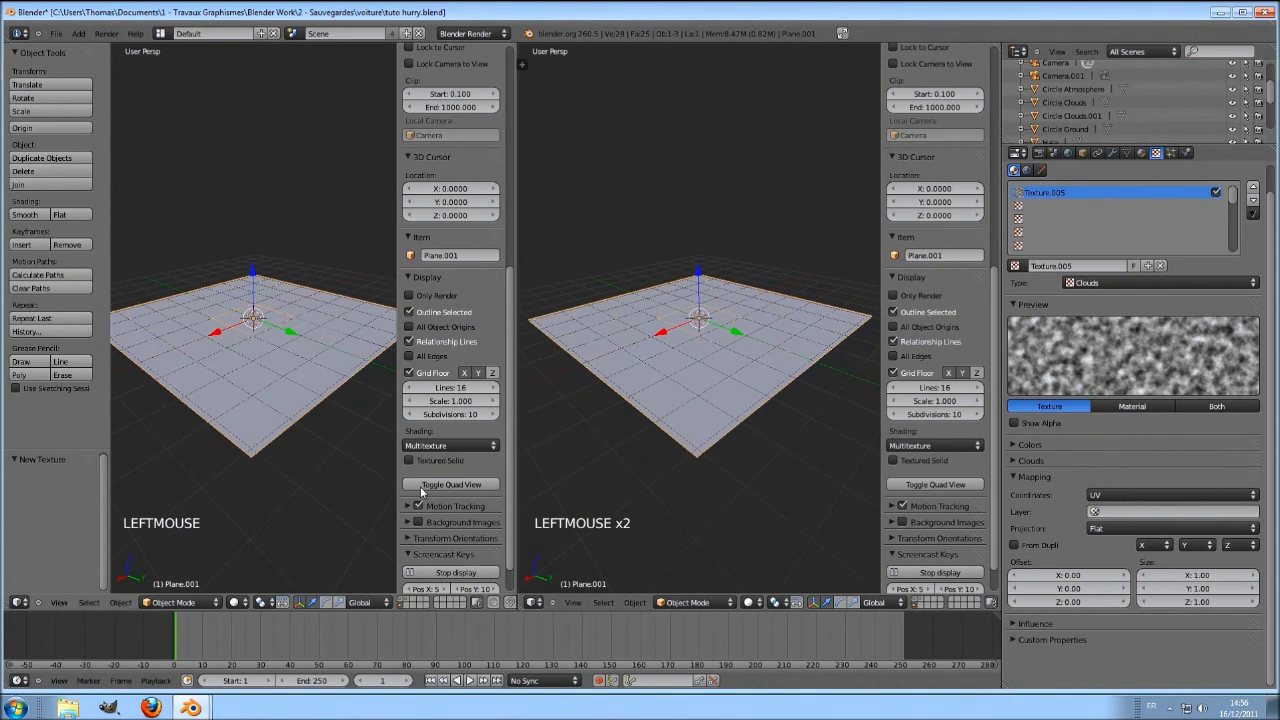
left_click(471, 679)
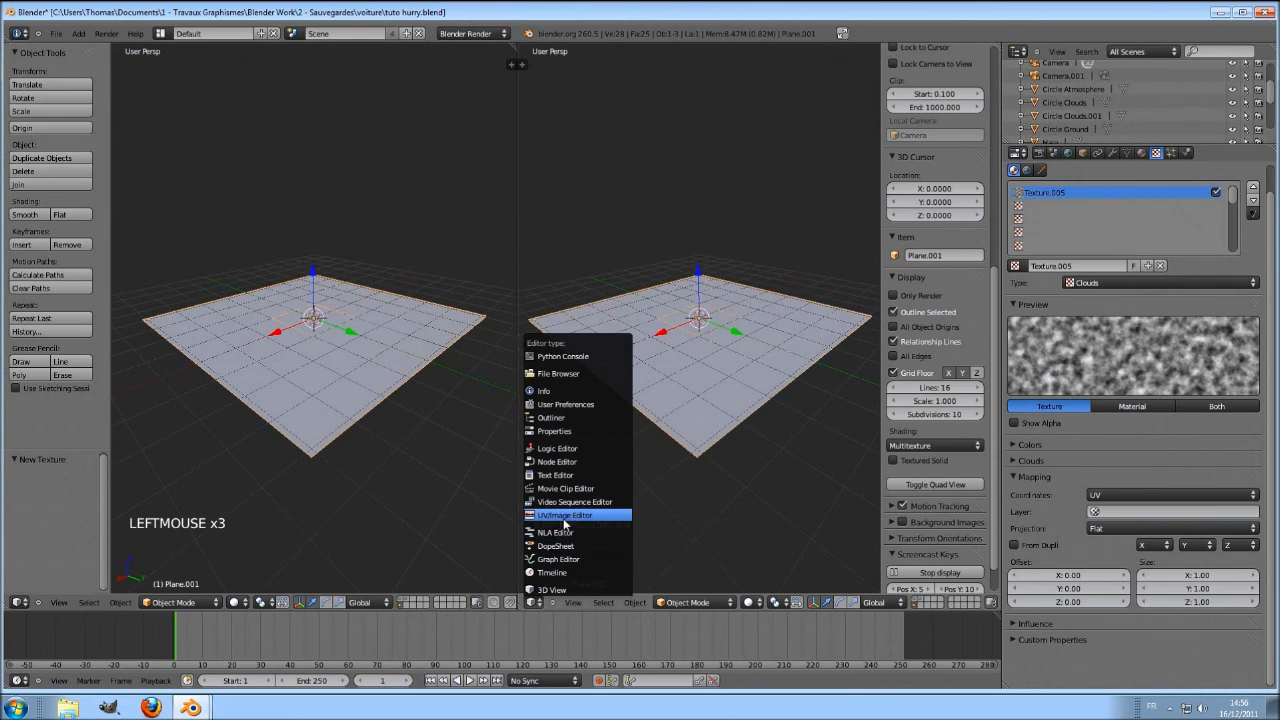
left_click(754, 607)
scroll("down", 3)
Step: In Edit Mode from top view, select the whole mesh and unwrap it with Project From View
key("KP_7")
scroll("up", 3)
key("KP_5")
key("Tab")
scroll("up", 3)
key("a")
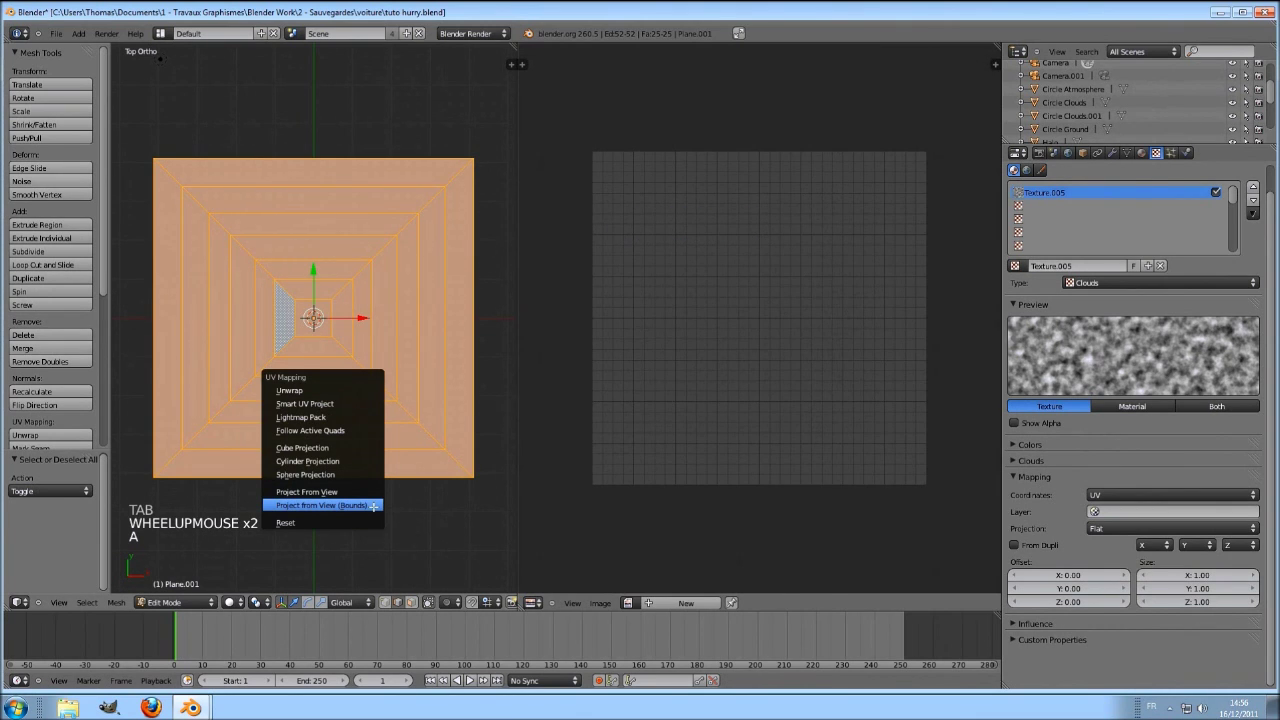
key("u")
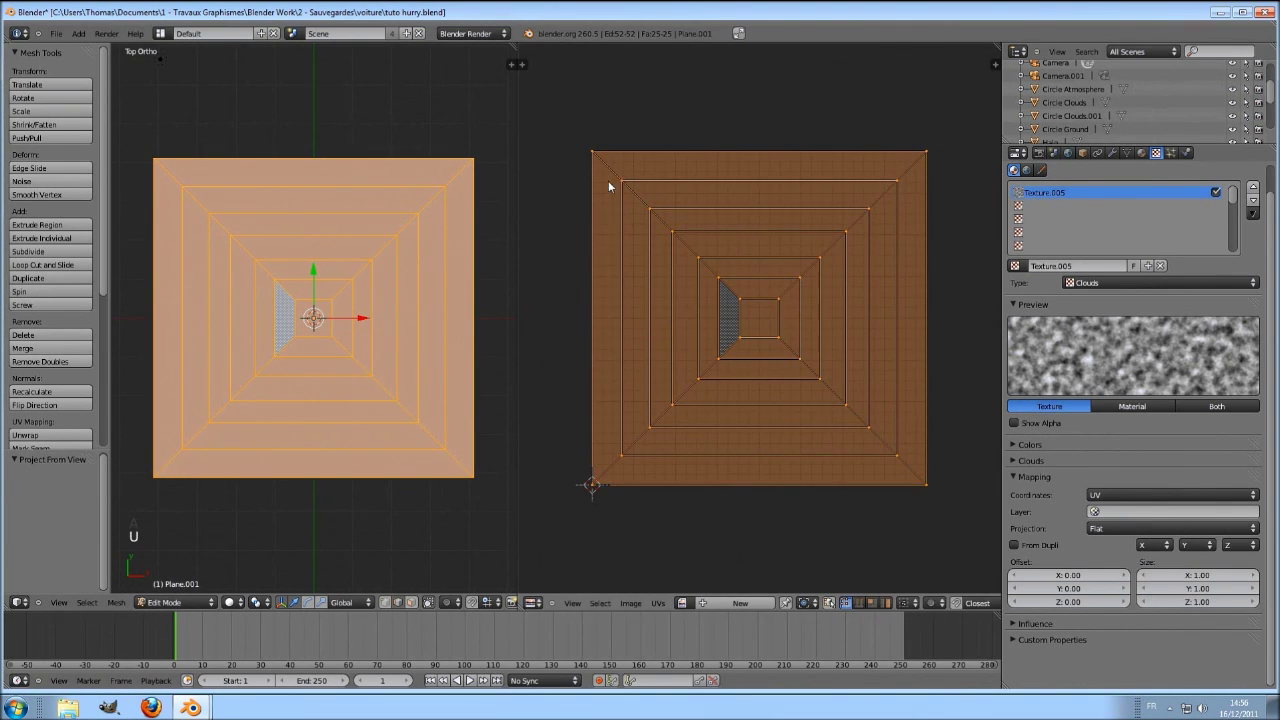
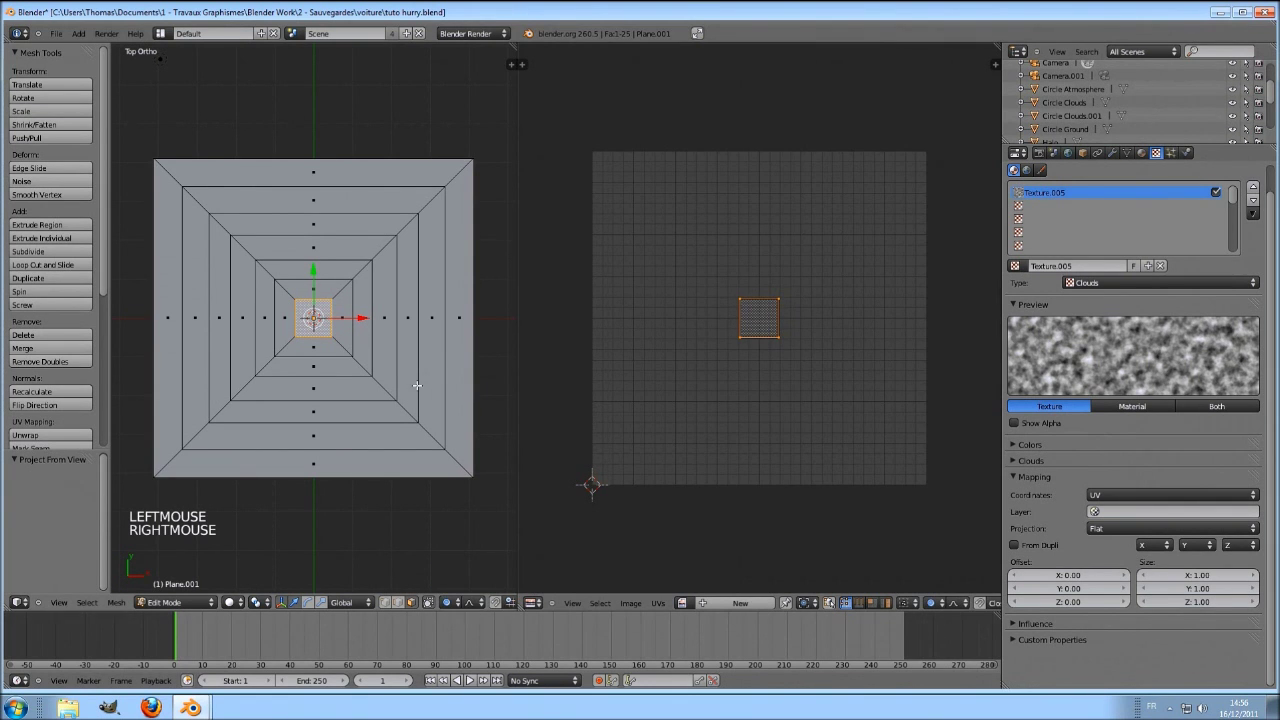
Step: With smooth proportional editing on, rotate the centre face to twist the rings into a spiral
key("o")
key("r")
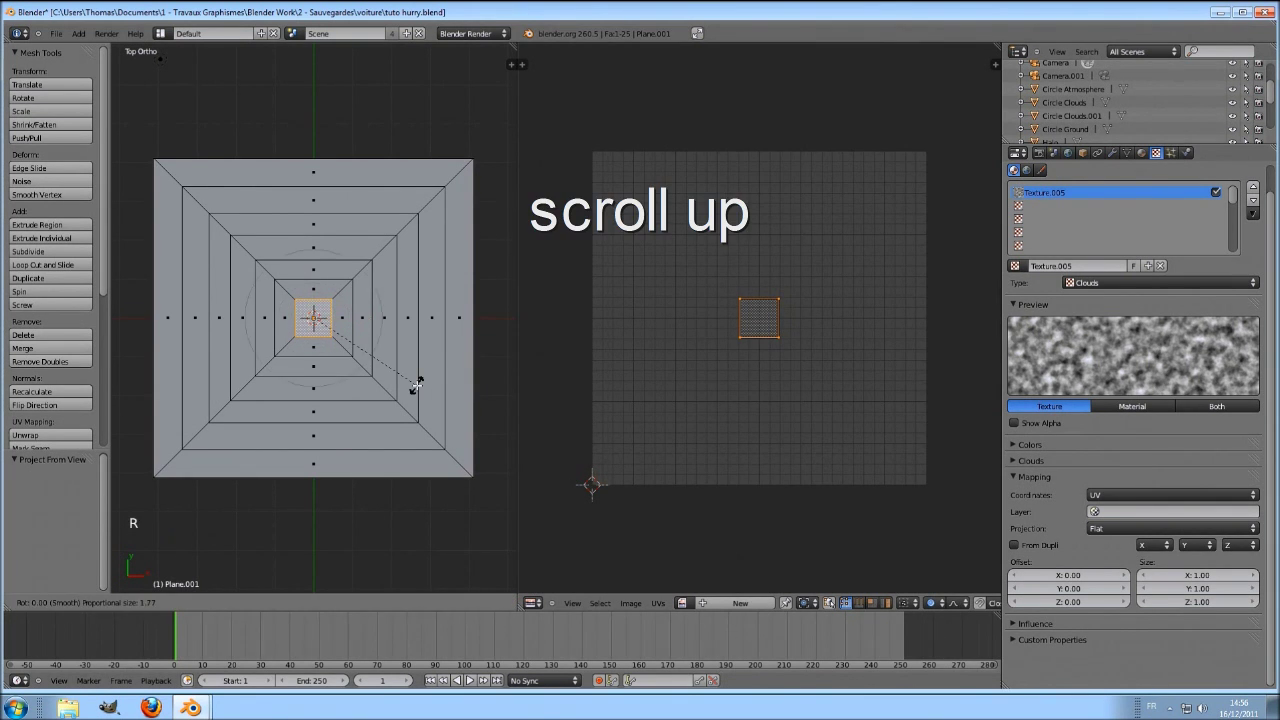
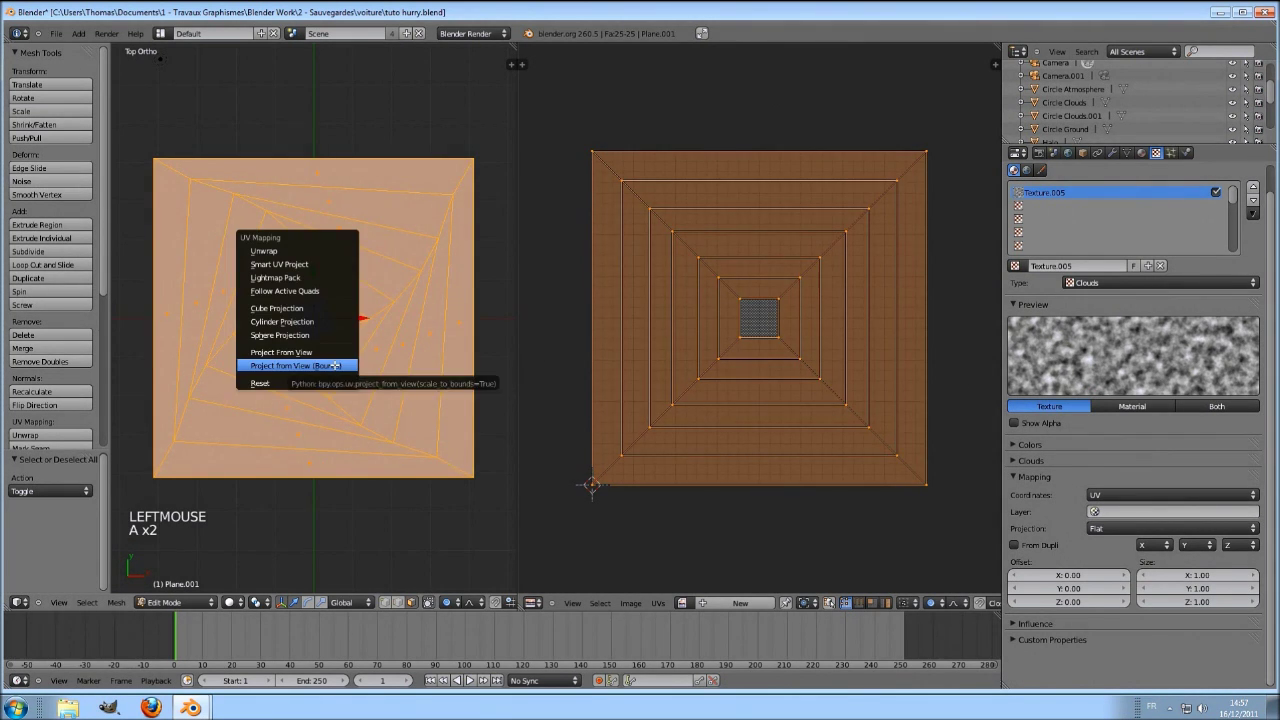
Step: Re-project the spiral mesh's UVs from the top view so they fill the UV bounds
key("u")
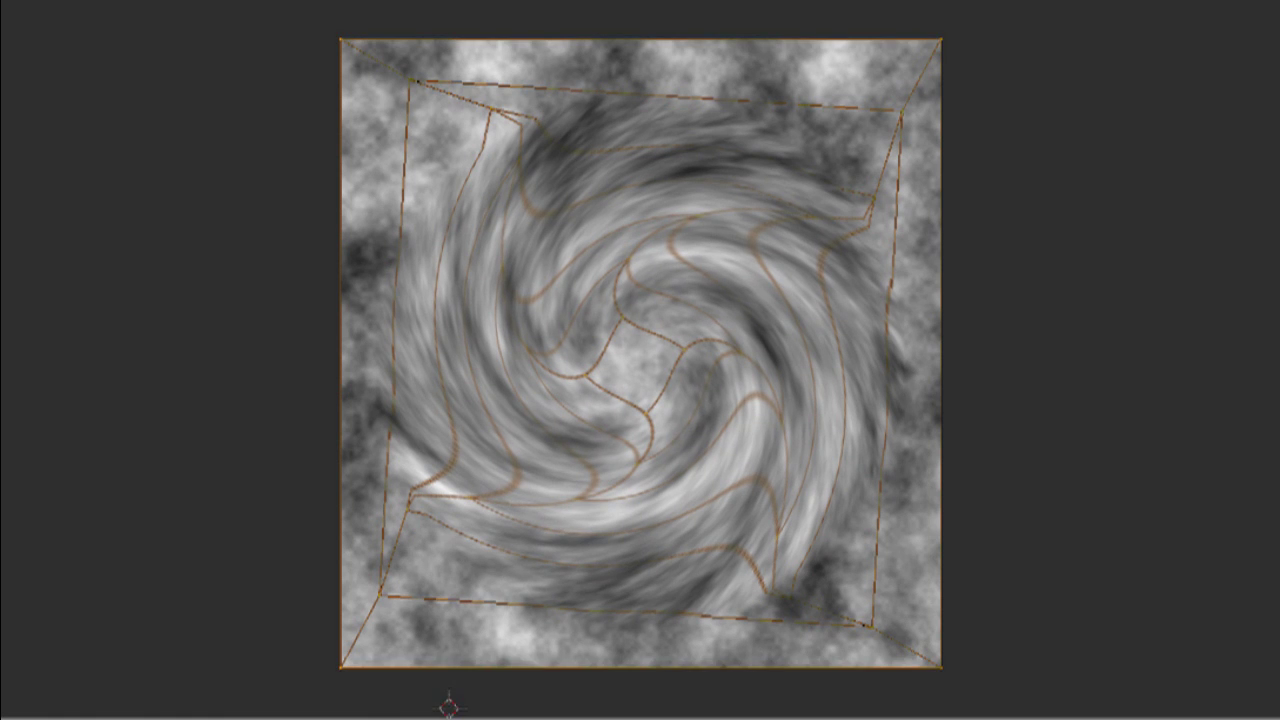
key("u")
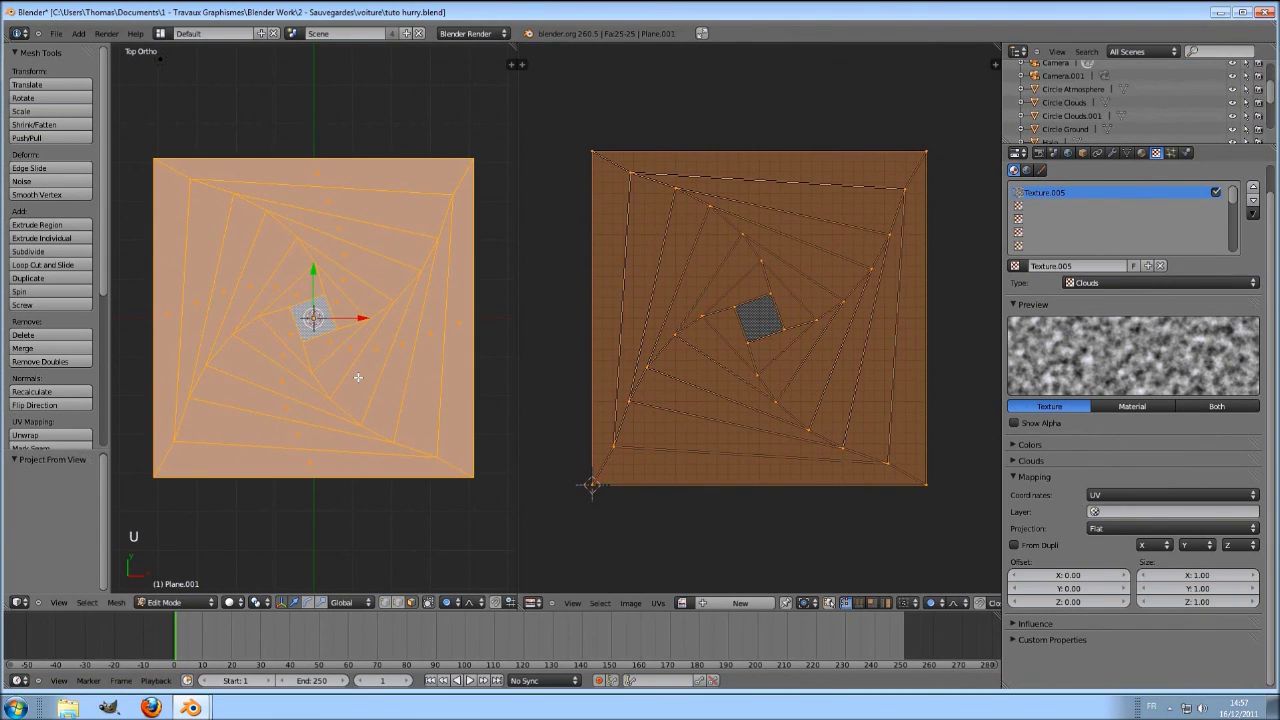
Step: Render, twist the centre face further with smooth falloff, and re-render to check the cloud swirl
key("F12")
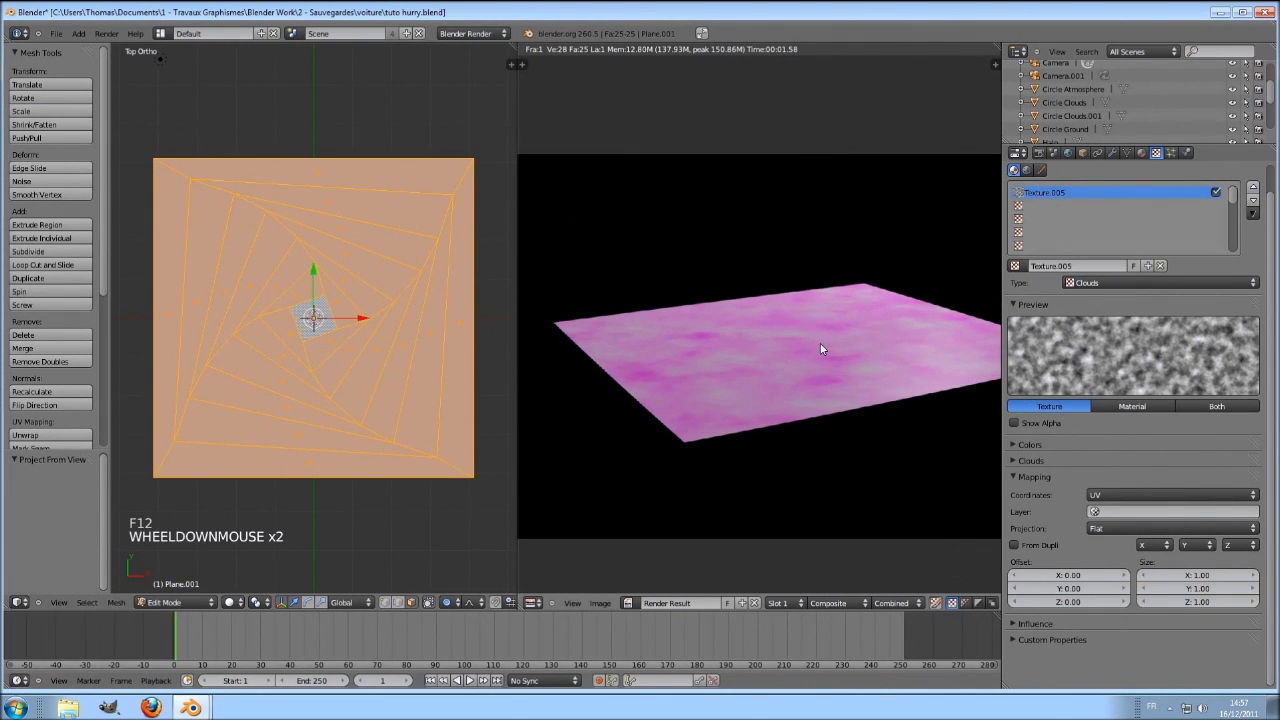
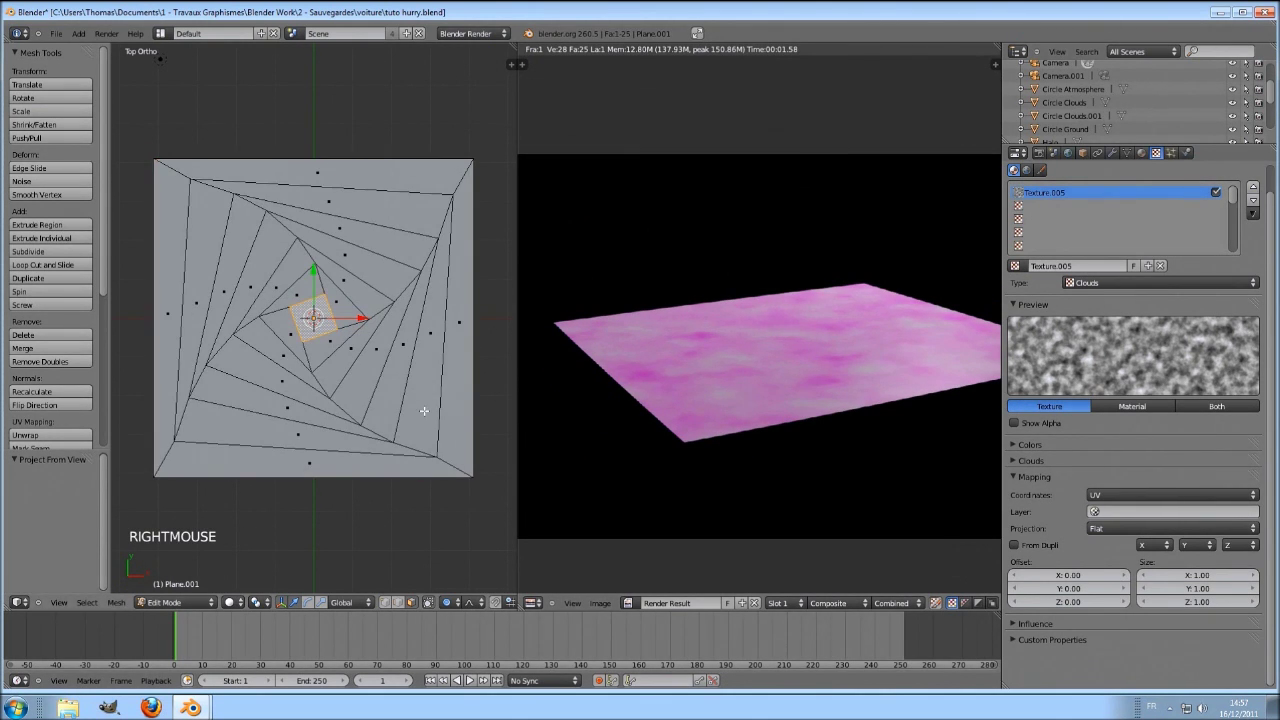
key("r")
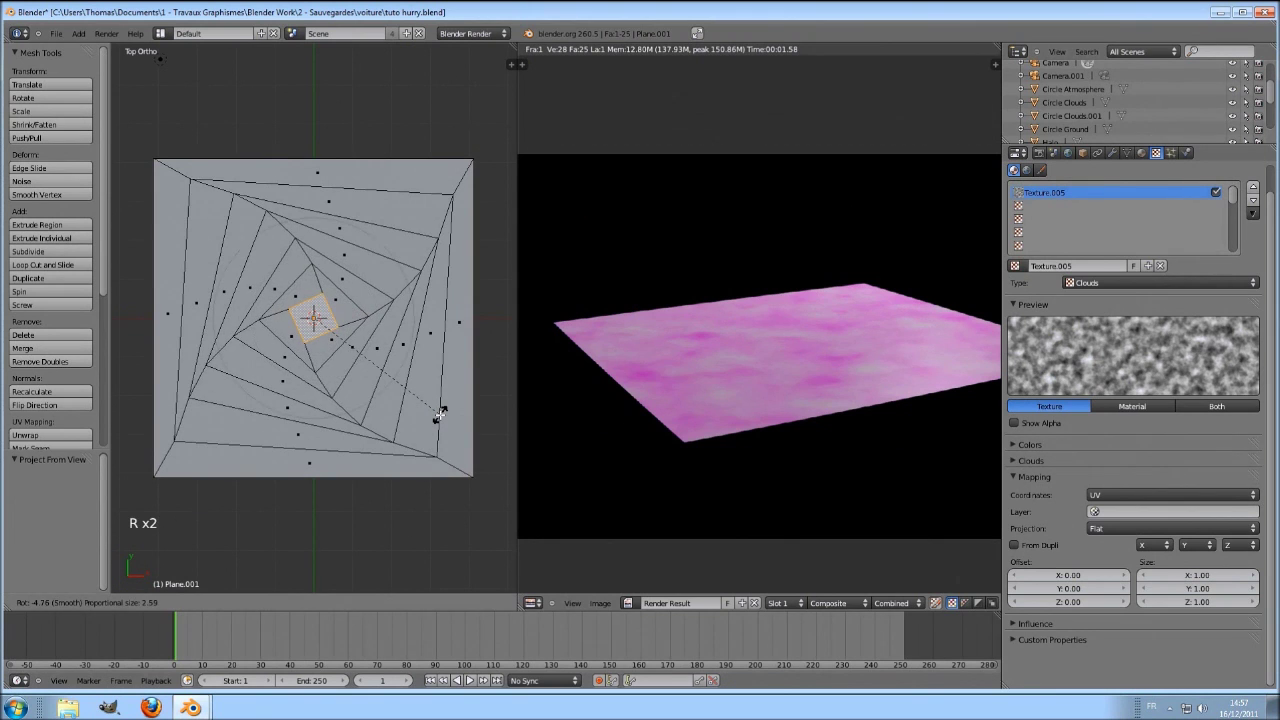
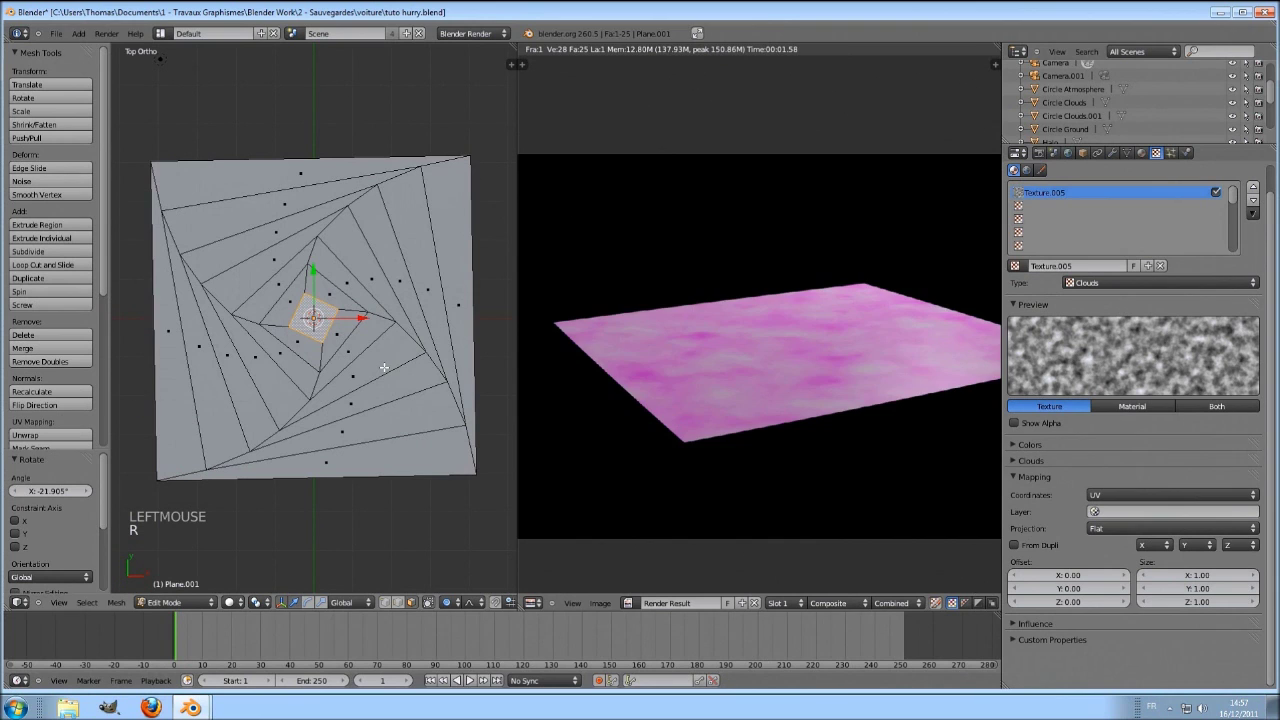
key("F12")
scroll("up", 3)
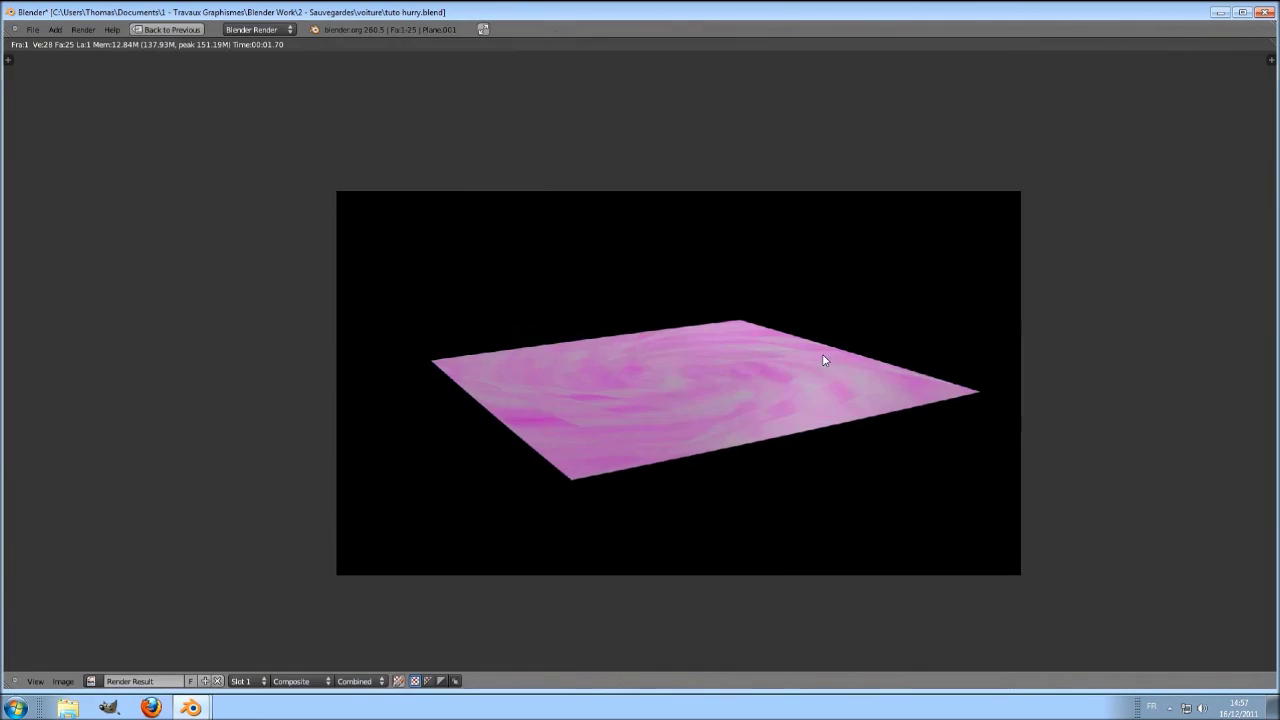
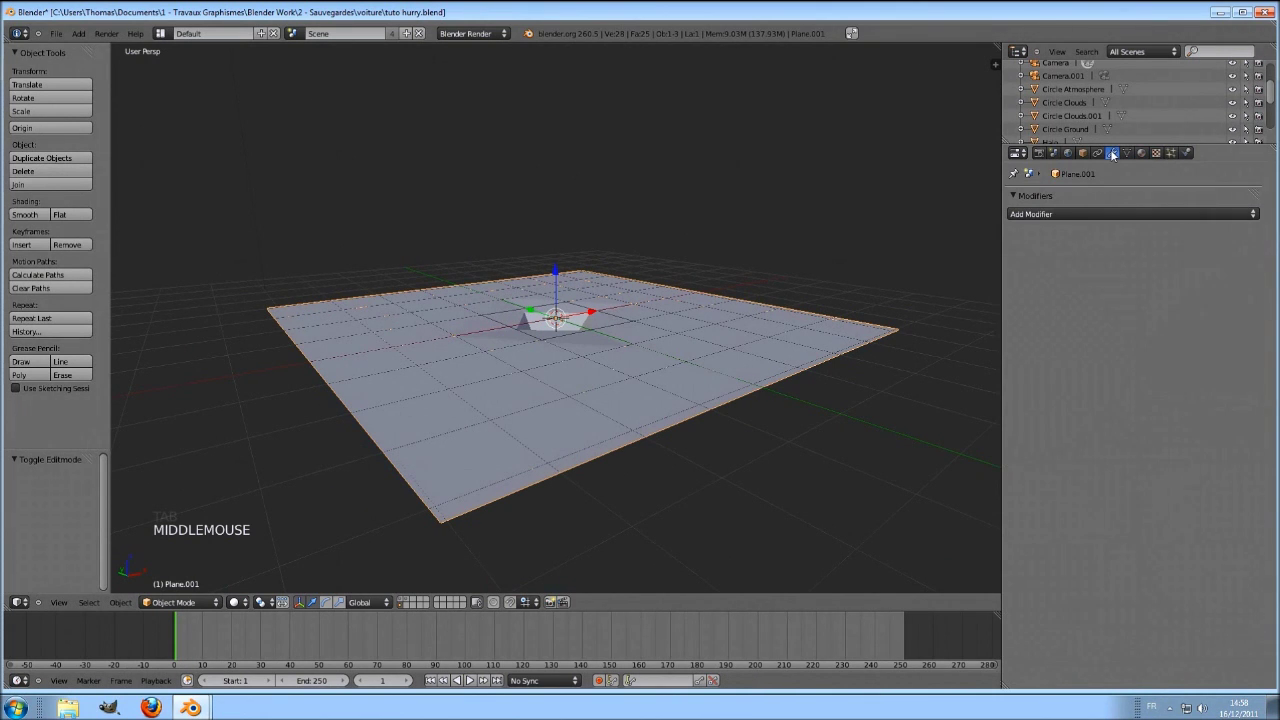
Step: Add a Subdivision Surface modifier to the plane and raise its level to 5
left_click(987, 403)
middle_click(894, 298)
left_click(1127, 310)
left_click(1127, 310)
double_click(1127, 310)
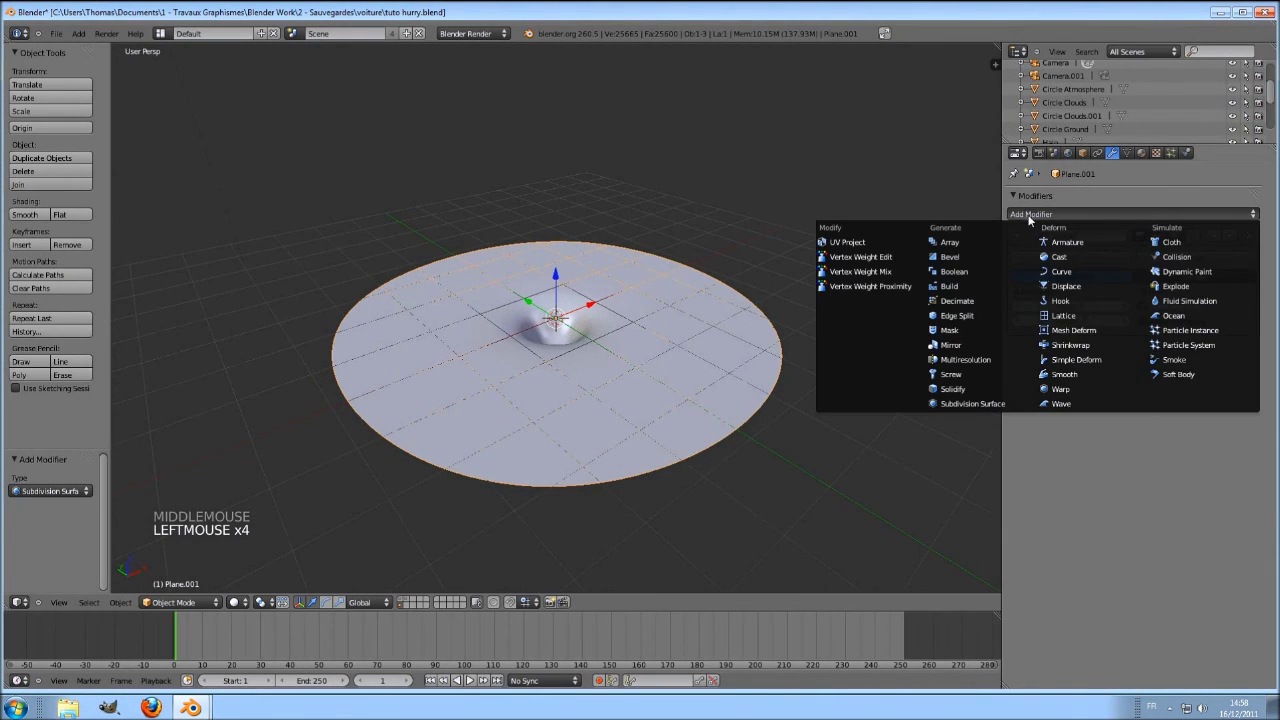
Step: Add a Displace modifier driven by the Displace H clouds texture using UV texture coordinates
left_click(1084, 290)
scroll("up", 3)
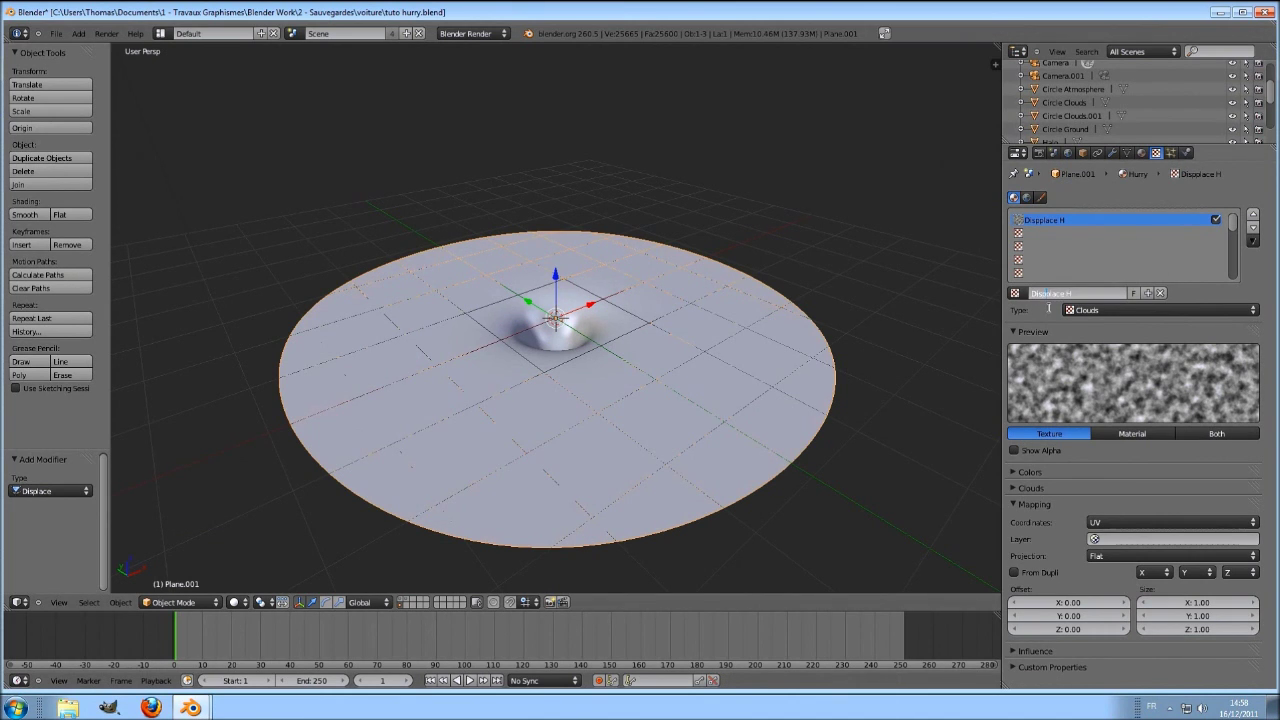
left_click(1052, 310)
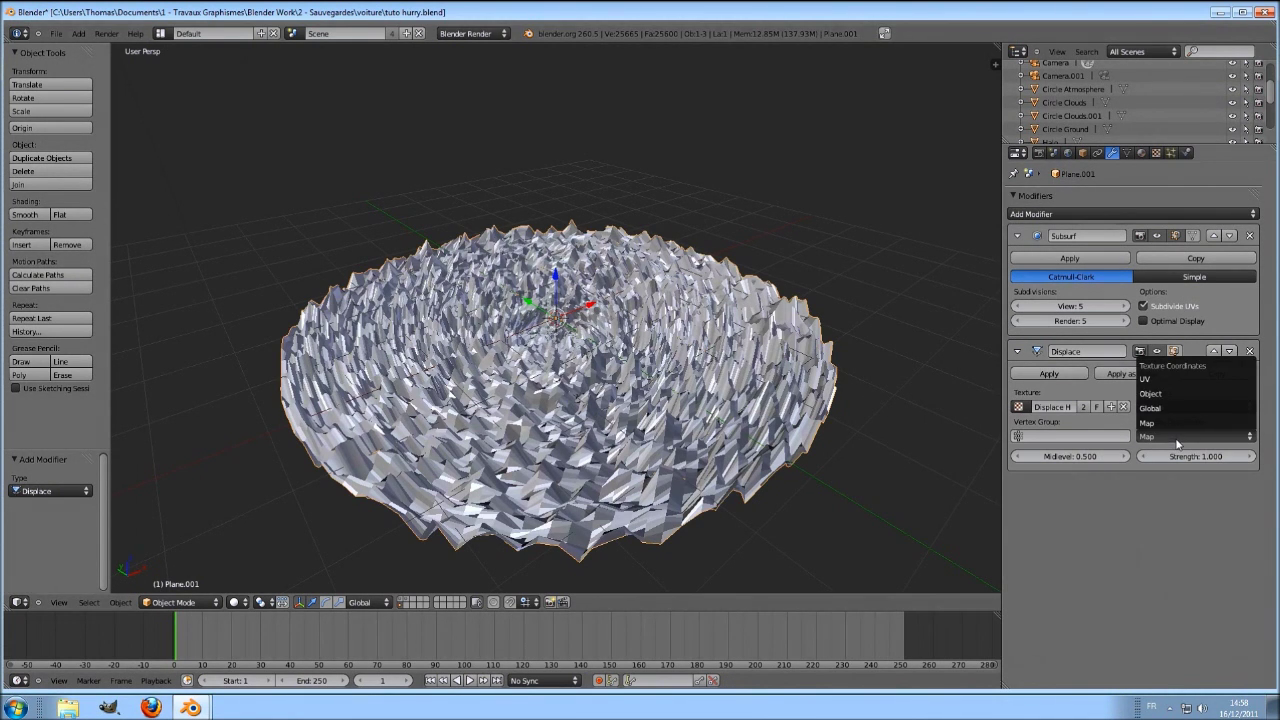
left_click(1164, 383)
middle_click(886, 384)
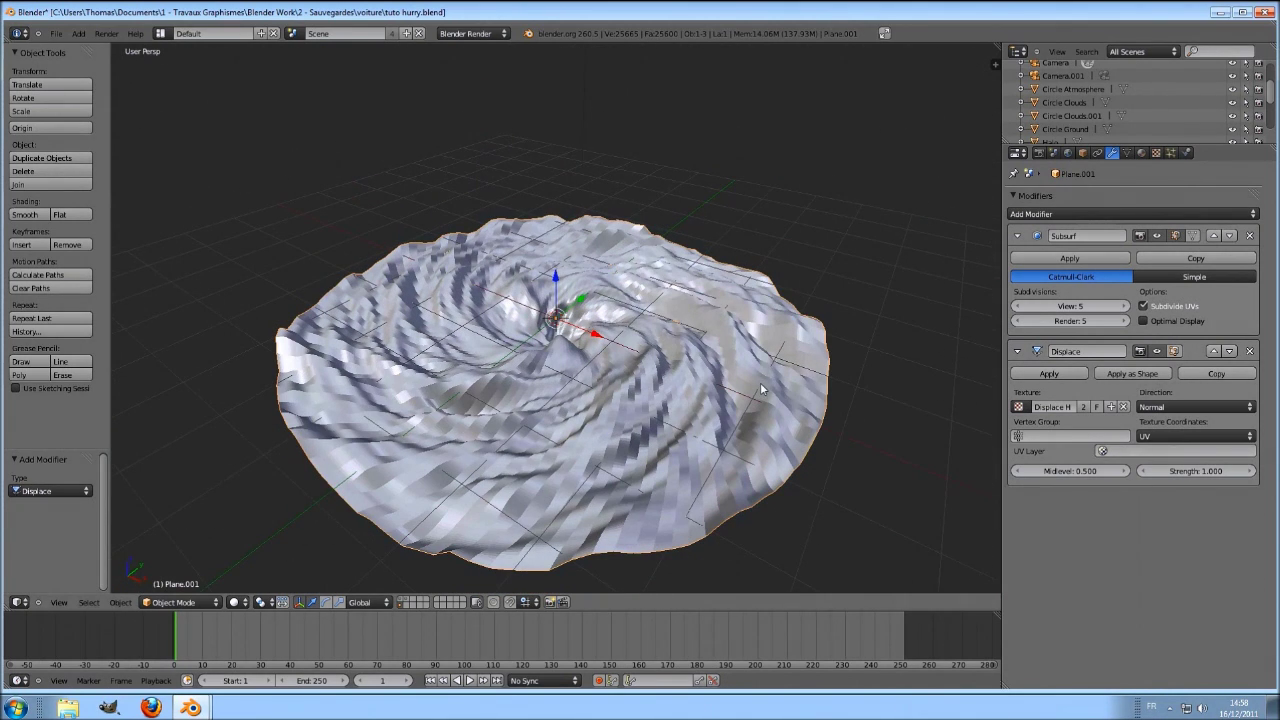
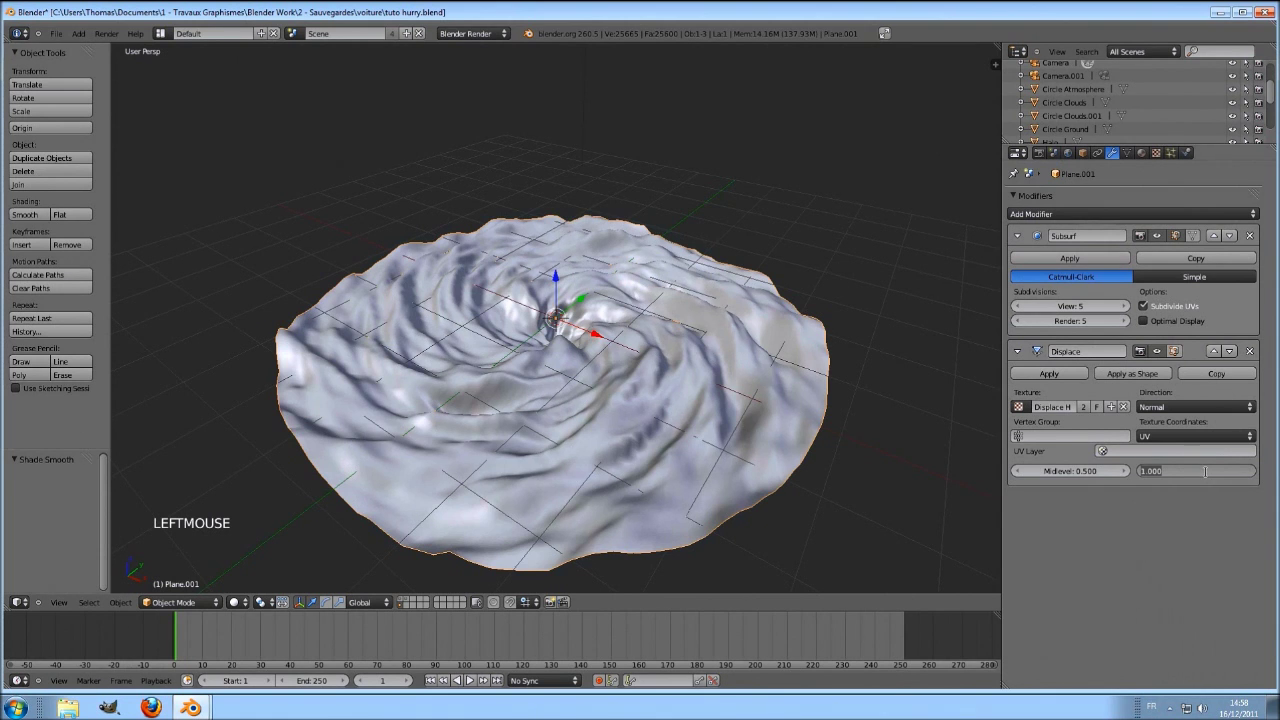
Step: Shade the hurricane mesh smooth and lower the Displace strength to 0.200
left_click(1208, 474)
scroll("up", 3)
middle_click(568, 421)
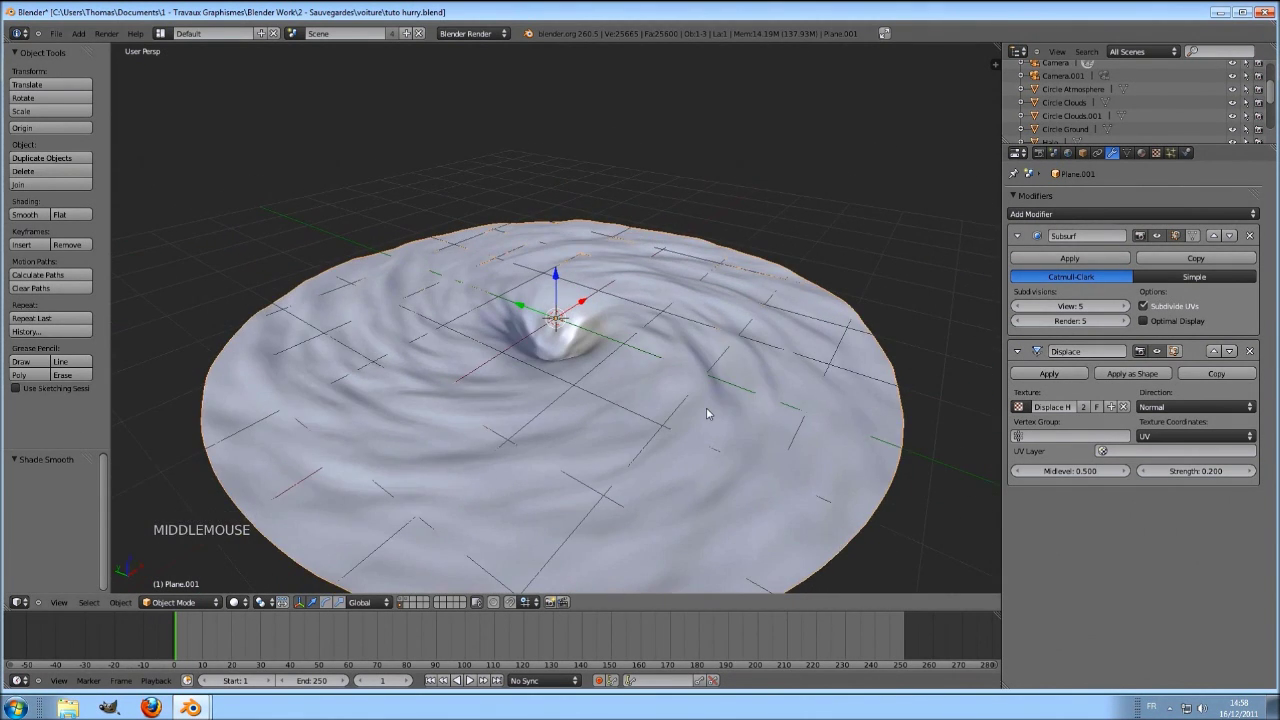
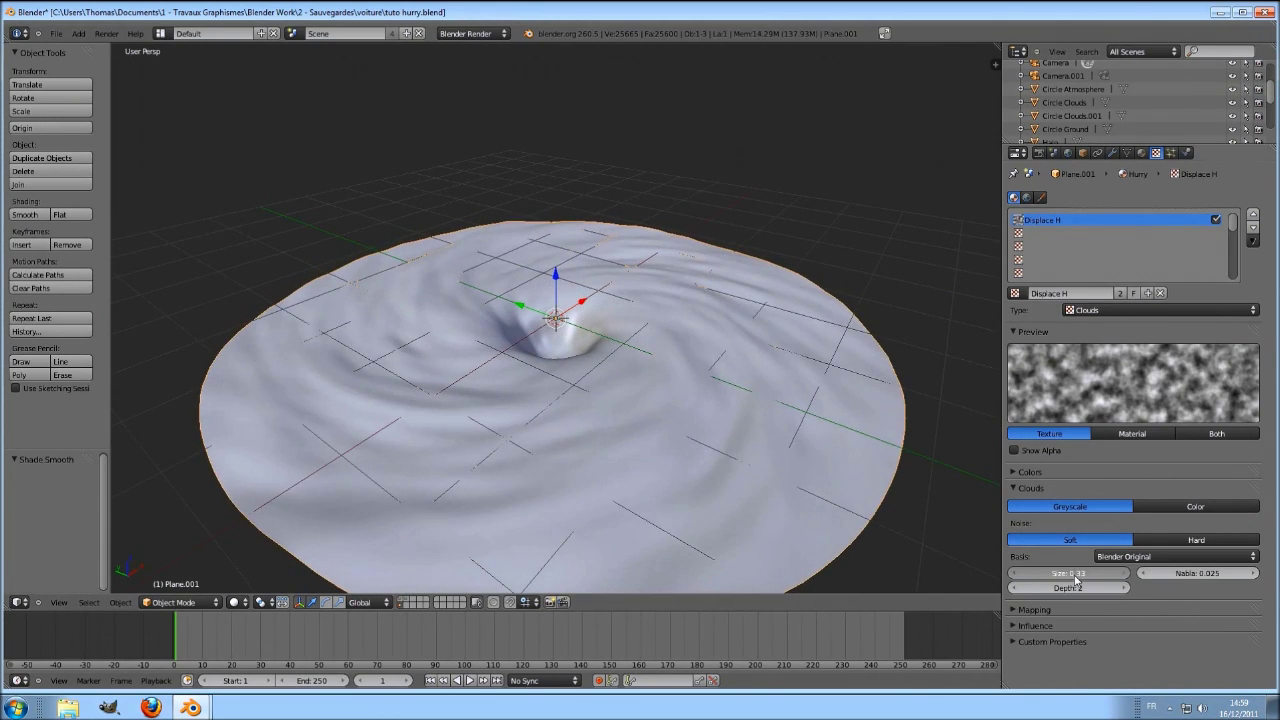
Step: Set the Displace H clouds texture to size 0.18 and depth 3 for finer ridges
left_click(1076, 577)
left_click(1123, 591)
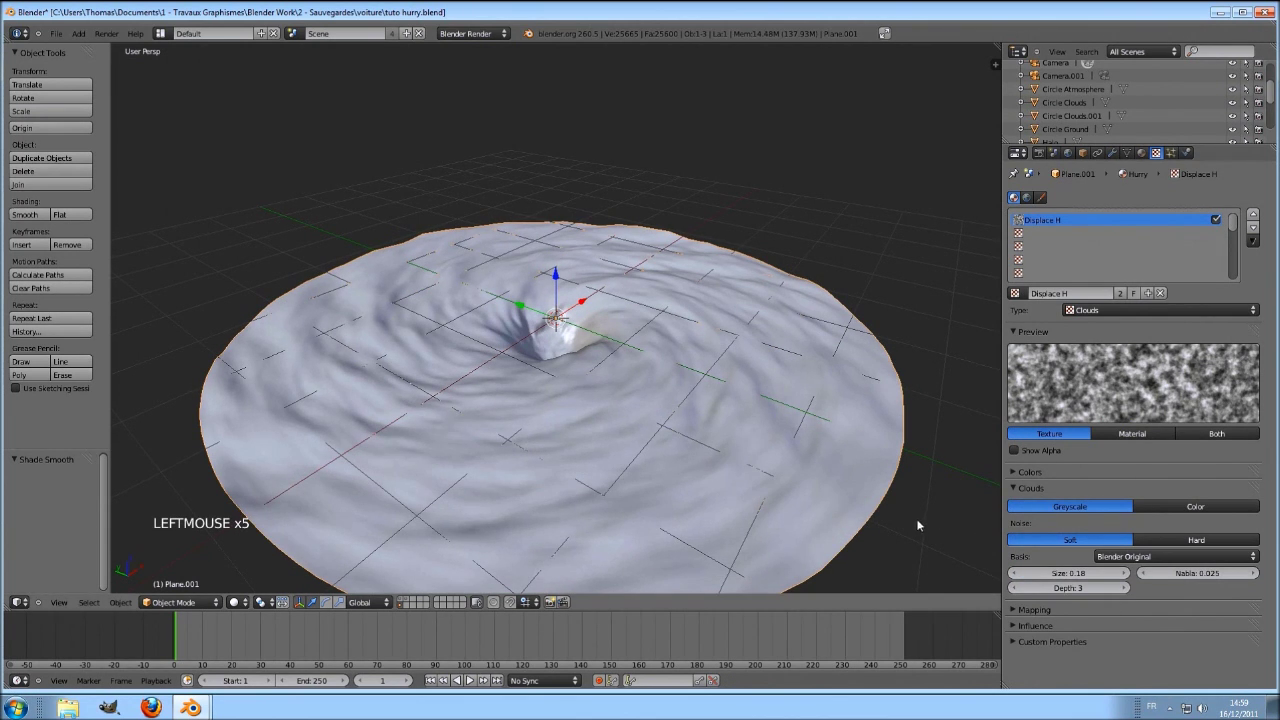
scroll("down", 3)
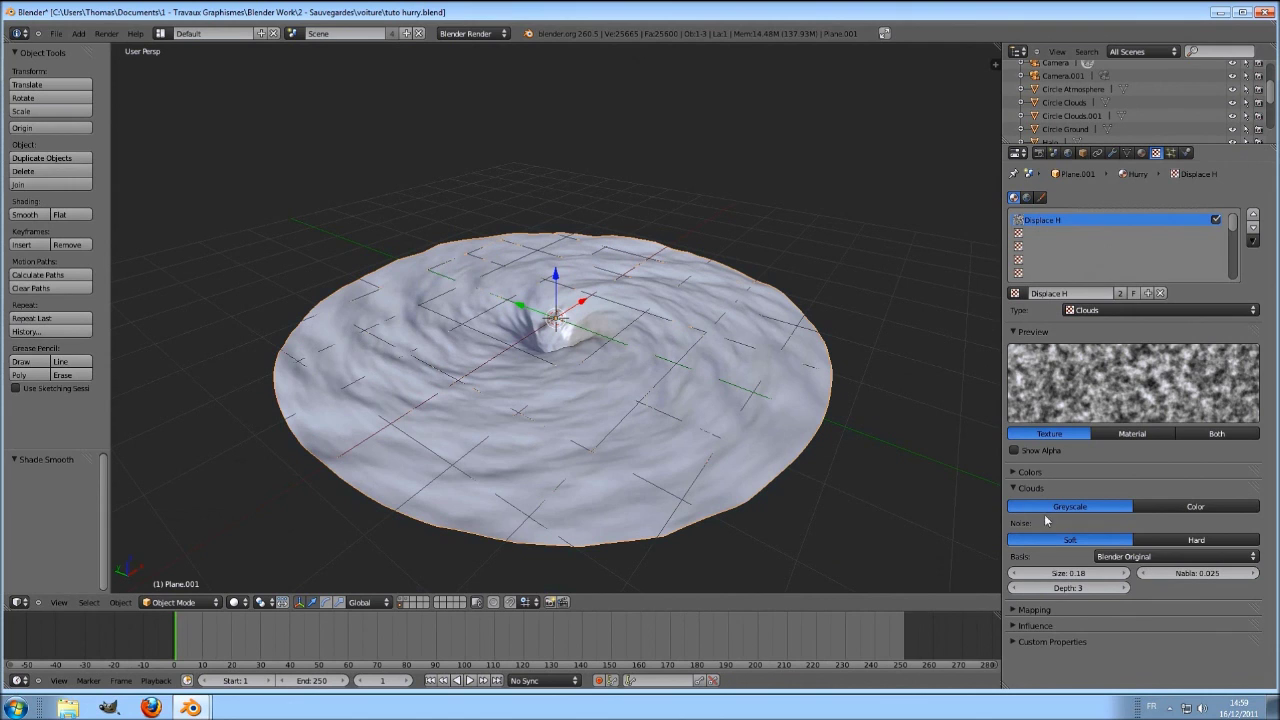
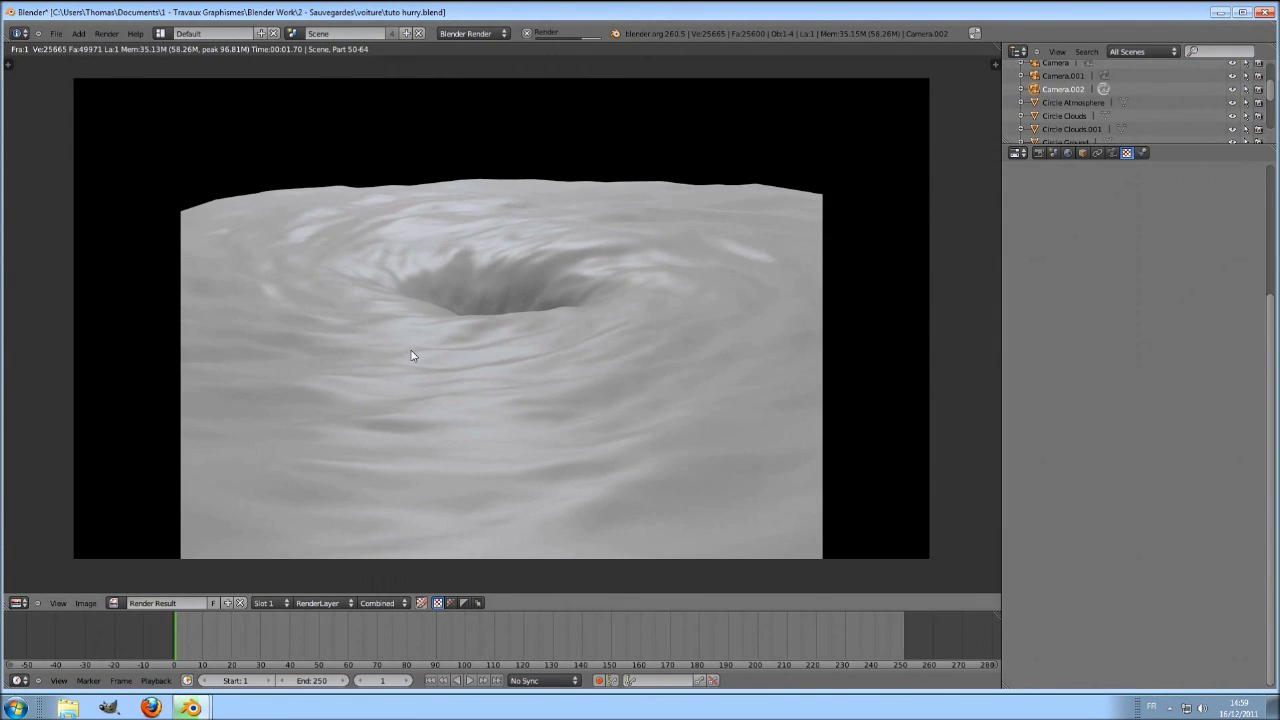
Step: Leave the render, look through the camera and grab the hurricane mesh into frame
key("Escape")
key("g")
left_click(622, 404)
key("g")
left_click(622, 353)
Step: Fine-tune the framing with a rotate and another move, then select the hurricane mesh
key("r")
double_click(622, 326)
key("g")
right_click(663, 402)
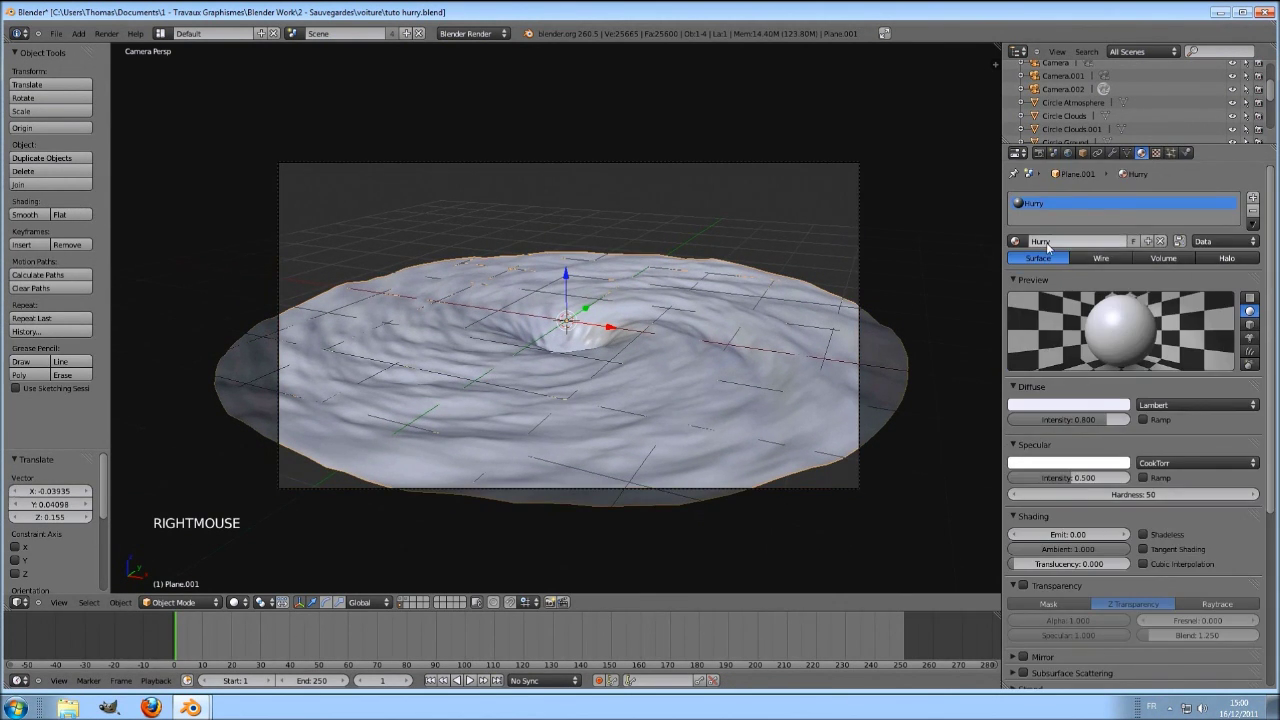
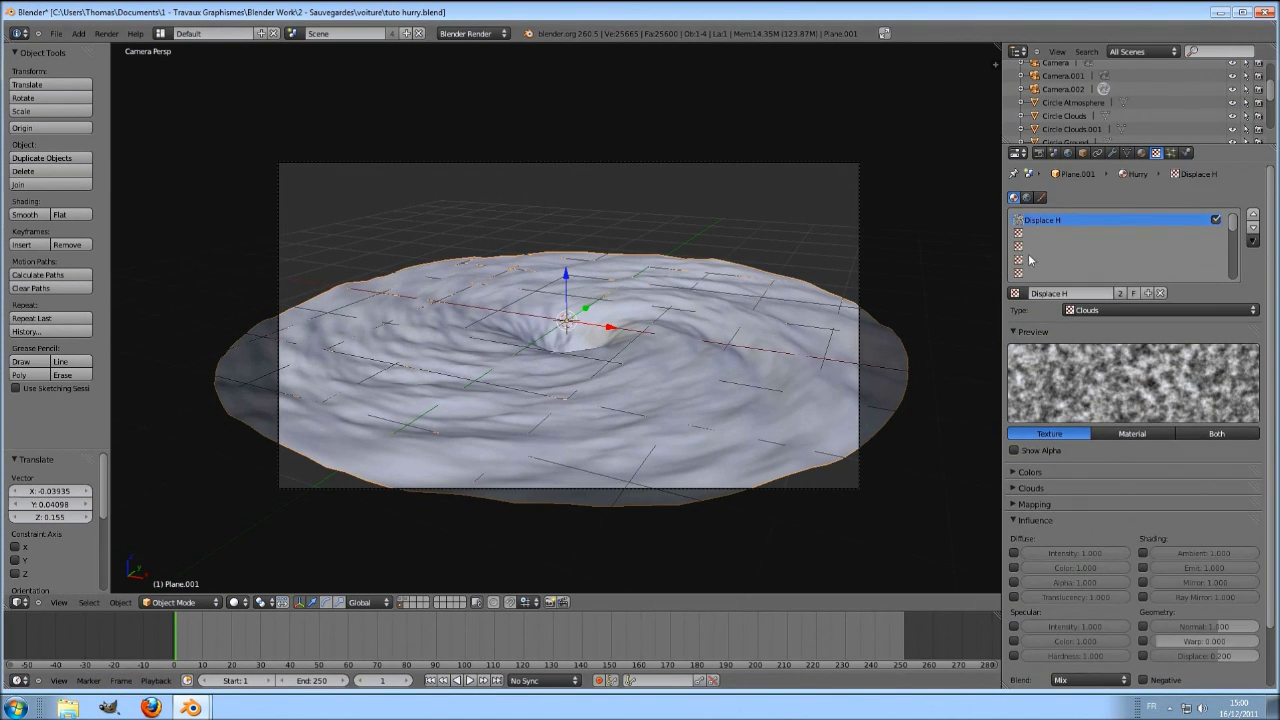
Step: Add a second clouds texture slot, Texture.005, to the Hurry material
left_click(1102, 304)
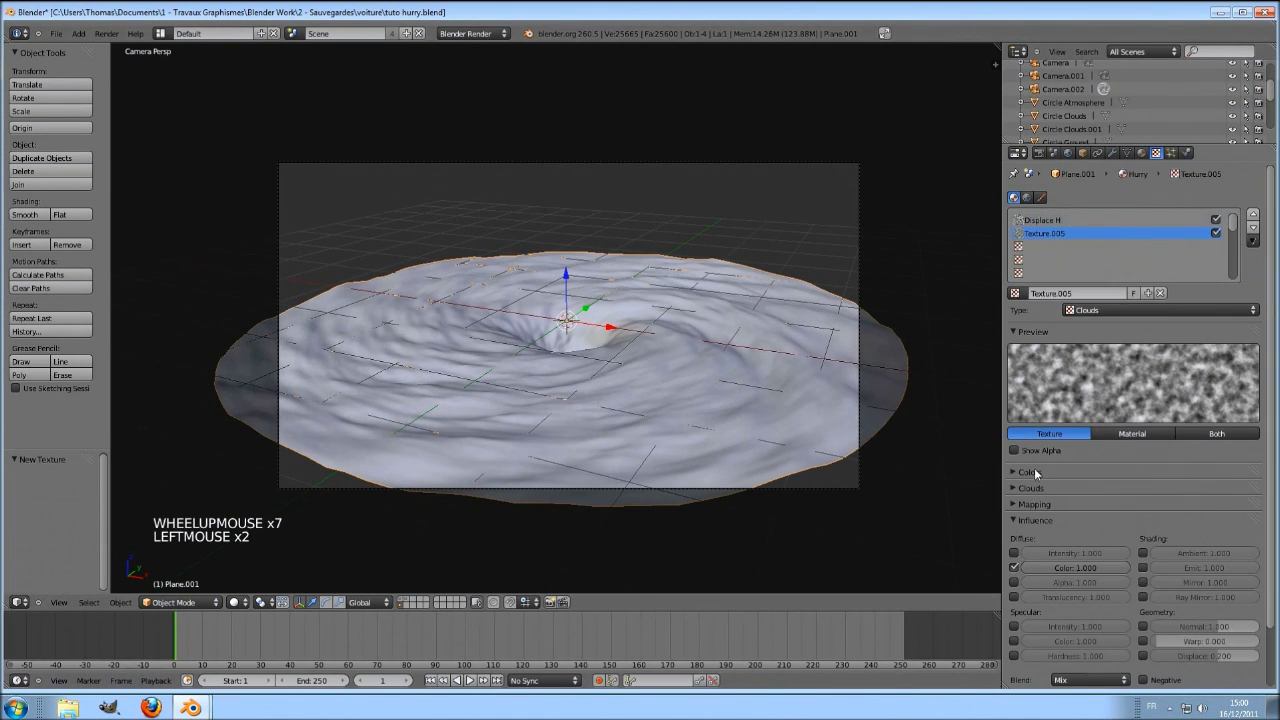
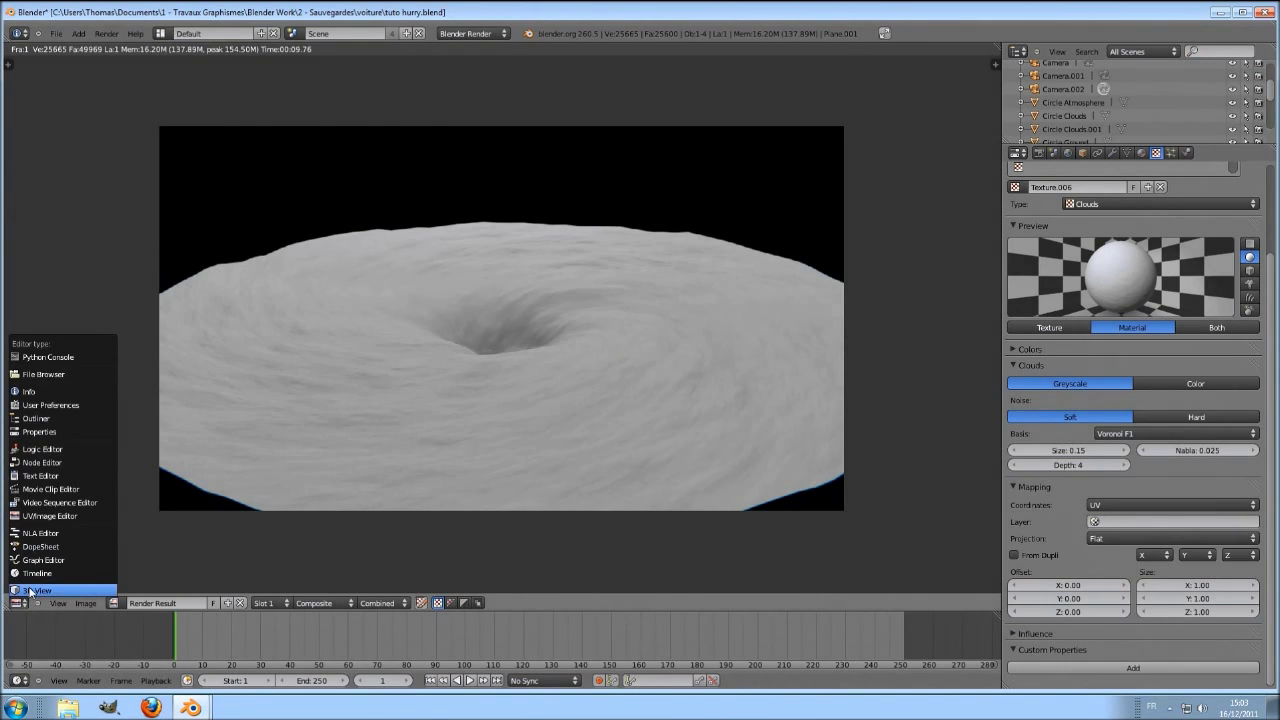
Step: Switch the render area back to the 3D scene and look around the model
left_click(20, 711)
right_click(20, 711)
middle_click(20, 711)
middle_click(20, 711)
scroll("down", 3)
scroll("down", 3)
Step: Bring up the World settings with environment lighting 0.400 energy and stars enabled
left_click(20, 711)
scroll("up", 3)
left_click(20, 711)
left_click(20, 711)
Step: Delete the unwanted large disc object from the scene
right_click(20, 711)
key("x")
left_click(20, 711)
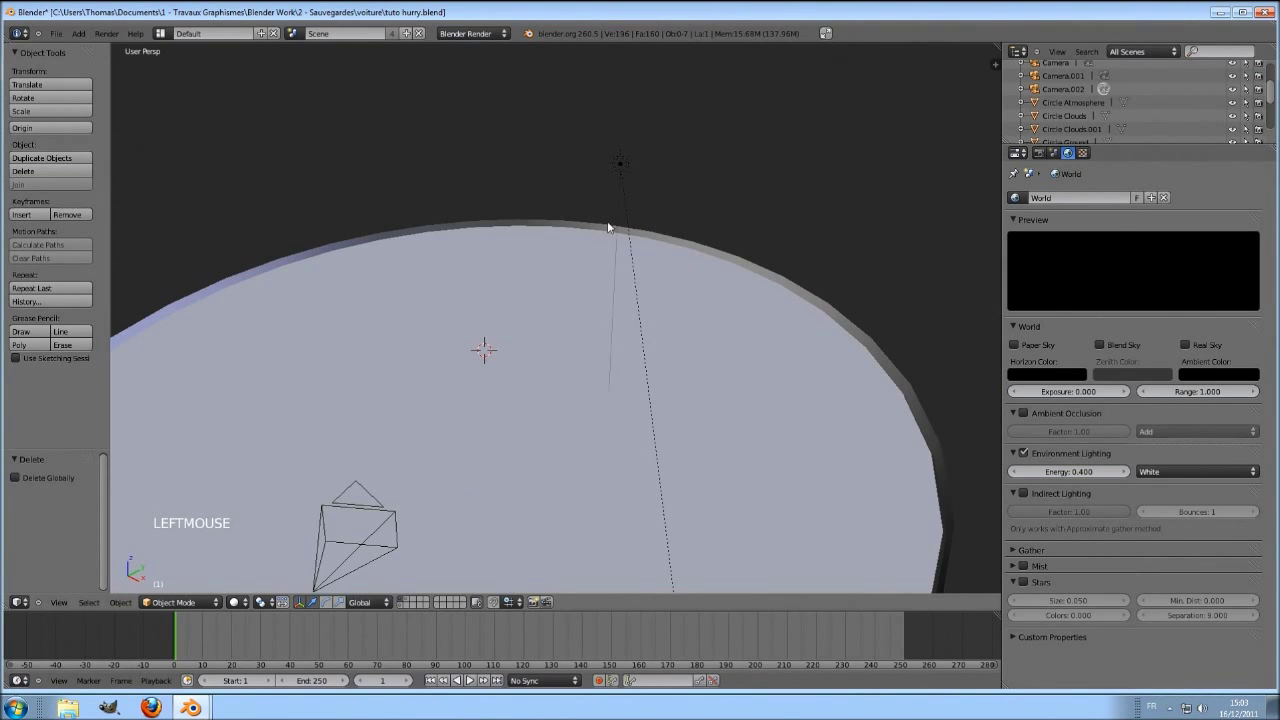
Step: Move the sun lamp to another layer
right_click(20, 711)
middle_click(20, 711)
key("m")
left_click(20, 711)
middle_click(20, 711)
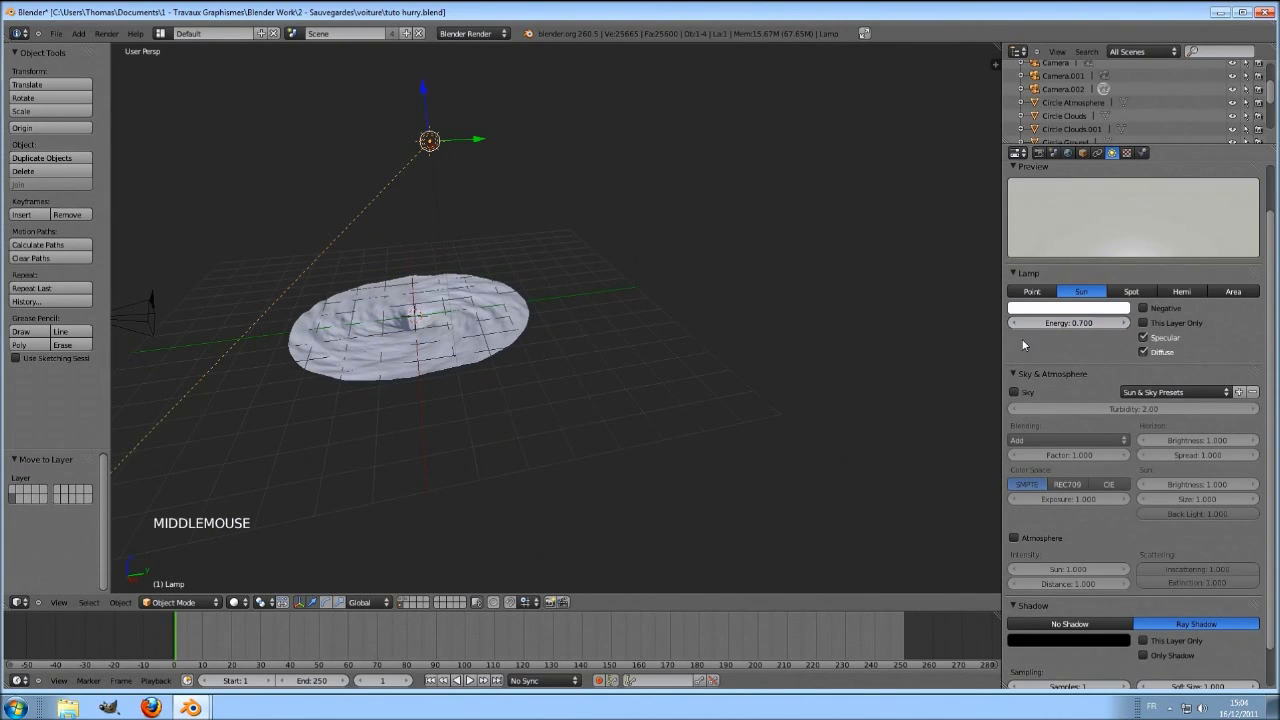
Step: Start a render from the camera, cancel it and orbit around the scene
left_click(20, 711)
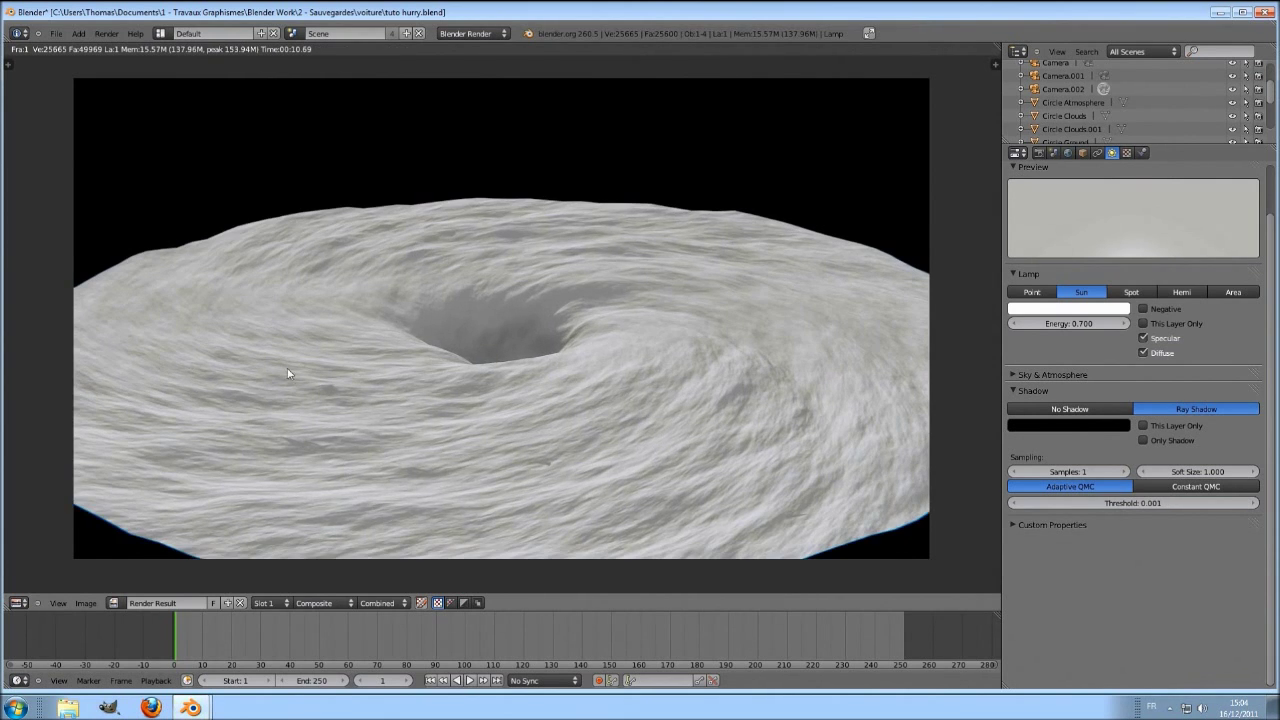
key("Escape")
scroll("down", 3)
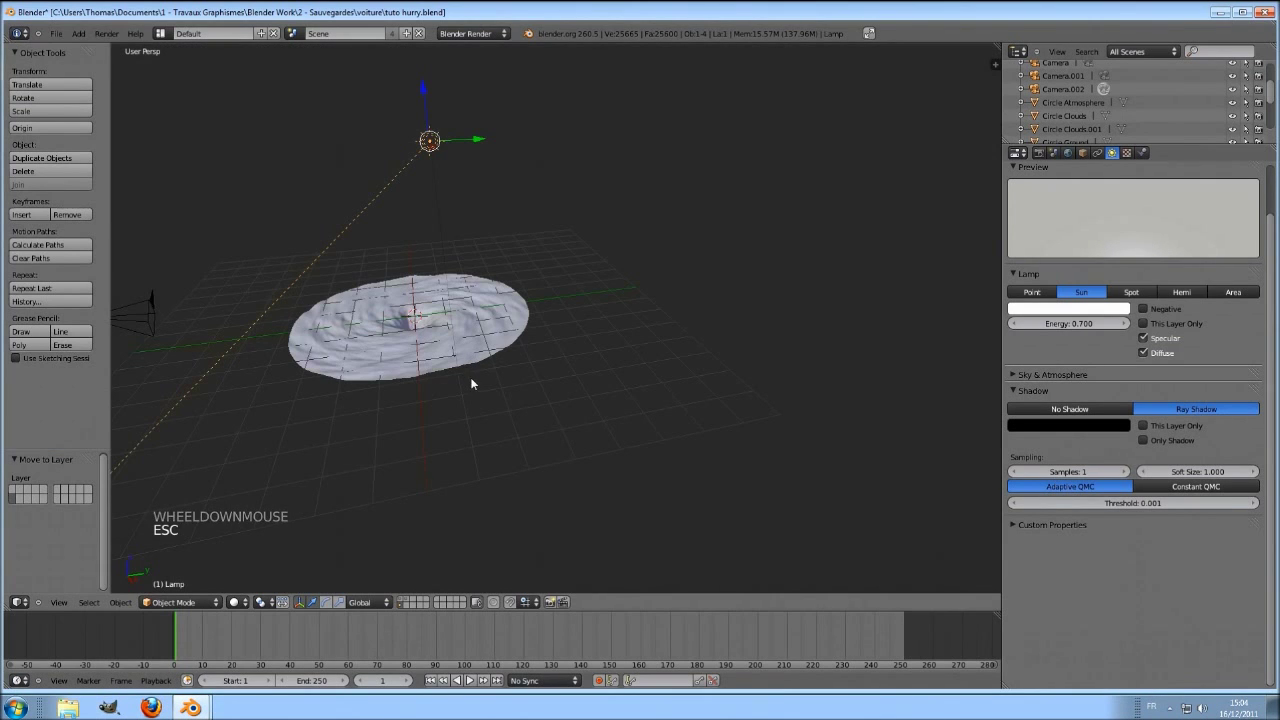
middle_click(471, 679)
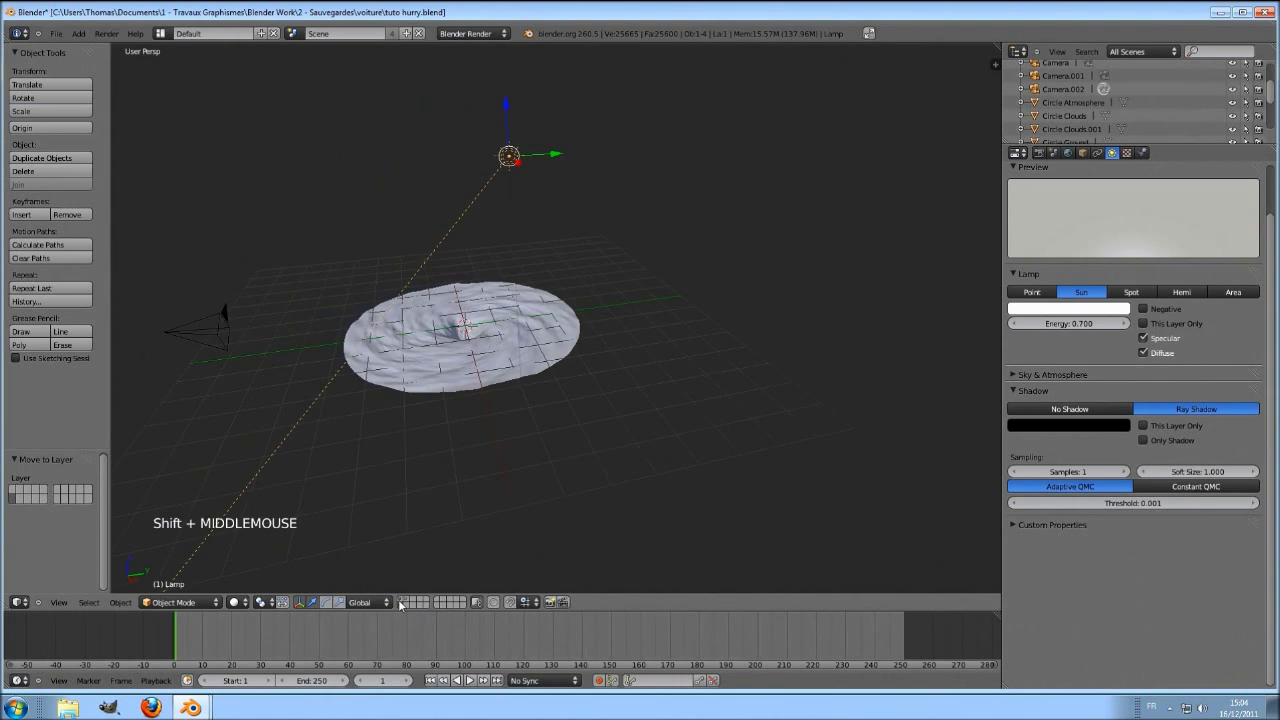
left_click(406, 604)
middle_click(420, 469)
right_click(527, 280)
middle_click(543, 300)
left_click(542, 263)
middle_click(554, 274)
Step: Switch to the camera view (Numpad 0) and select the hurricane plane
key("KP_0")
key("KP_0")
scroll("down", 3)
middle_click(568, 298)
scroll("down", 3)
right_click(20, 711)
middle_click(20, 711)
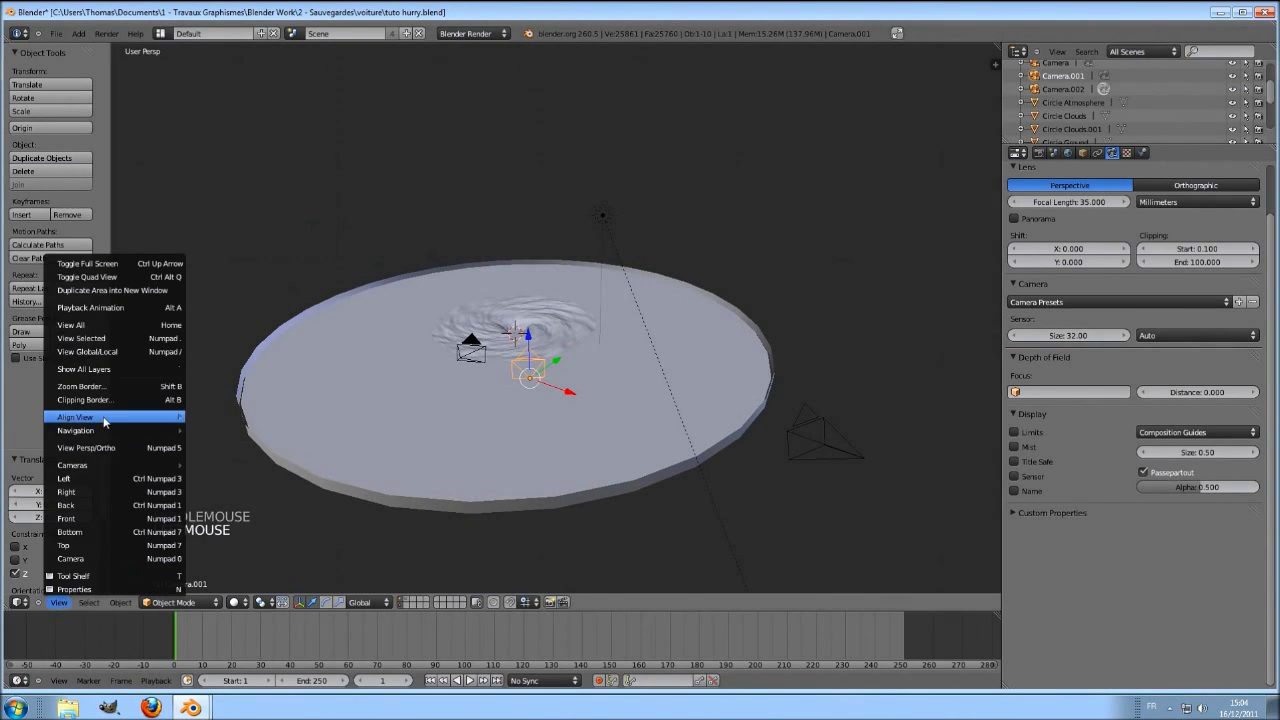
scroll("up", 3)
right_click(626, 370)
Step: Scale and move the hurricane plane until it fills the camera frame
key("g")
left_click(709, 428)
key("s")
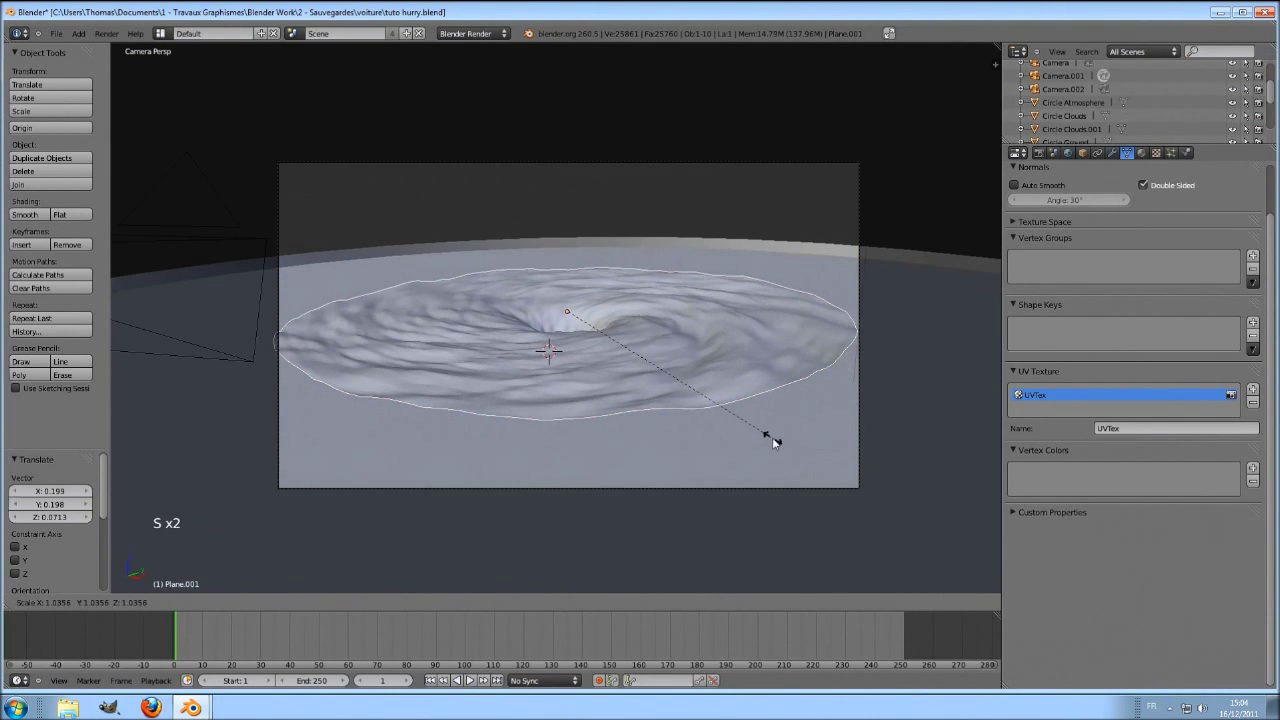
left_click(772, 442)
key("g")
right_click(621, 375)
left_click(619, 333)
left_click(633, 320)
key("g")
left_click(693, 397)
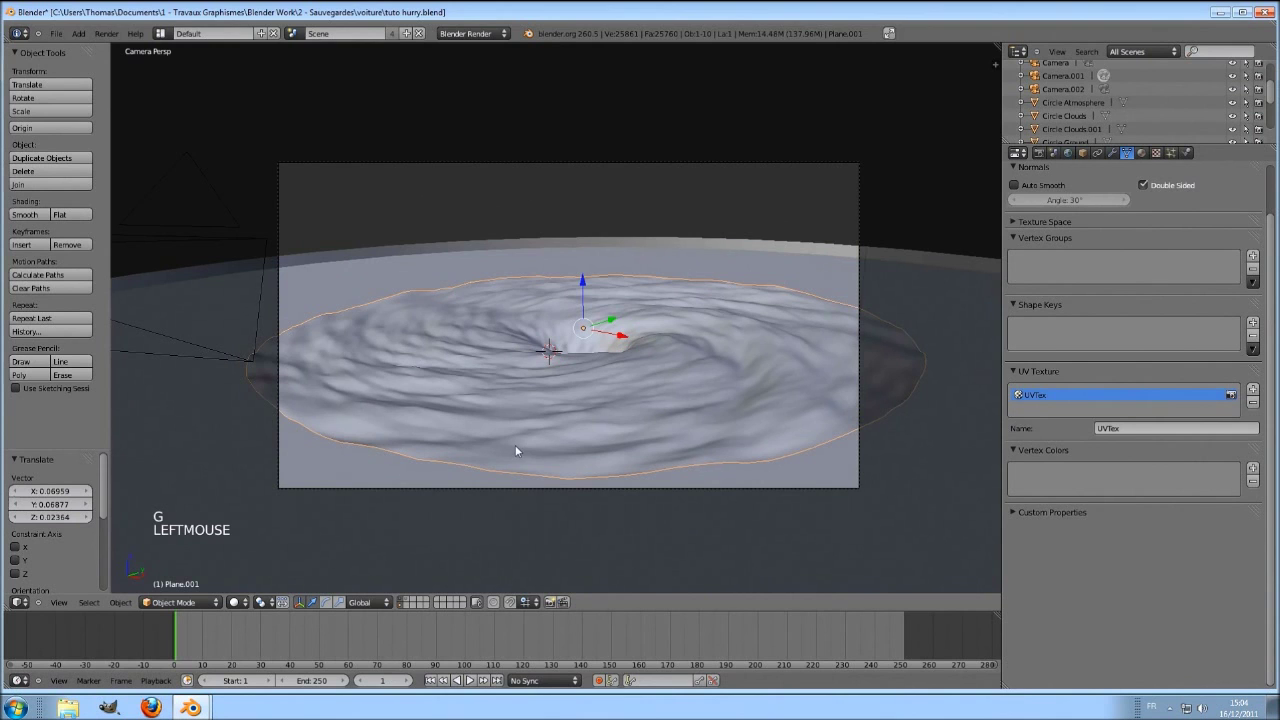
left_click(23, 602)
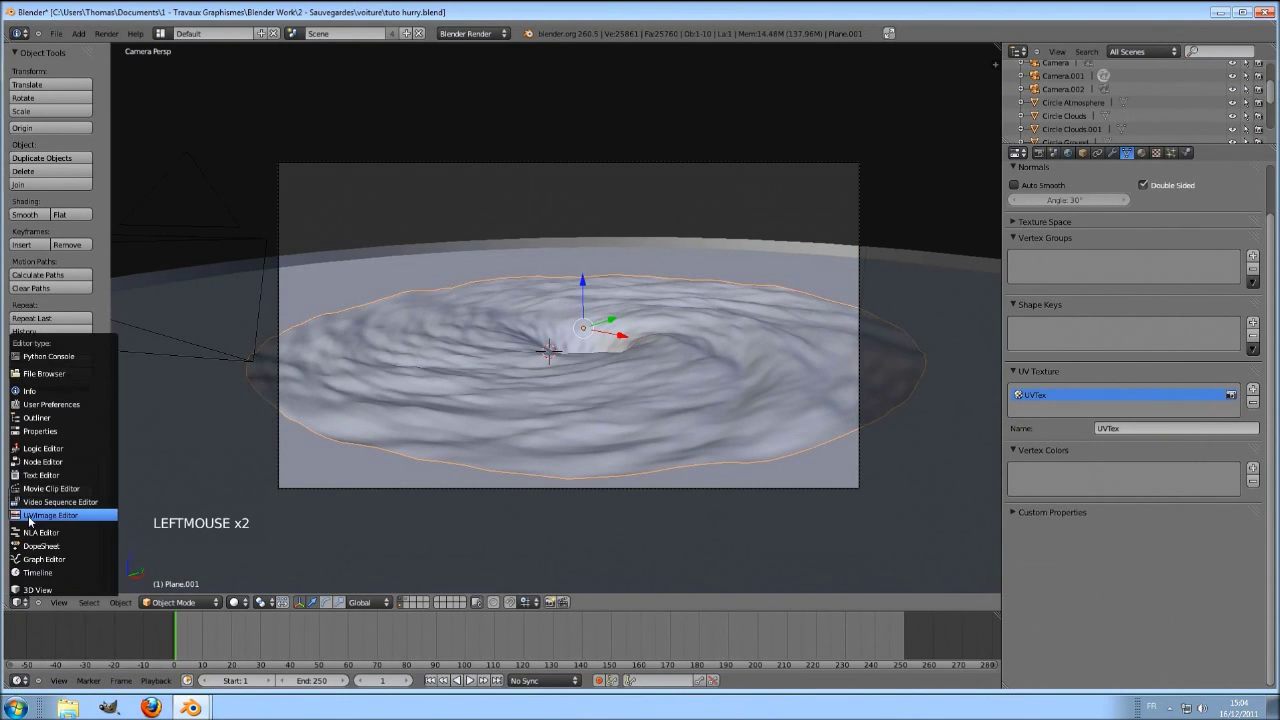
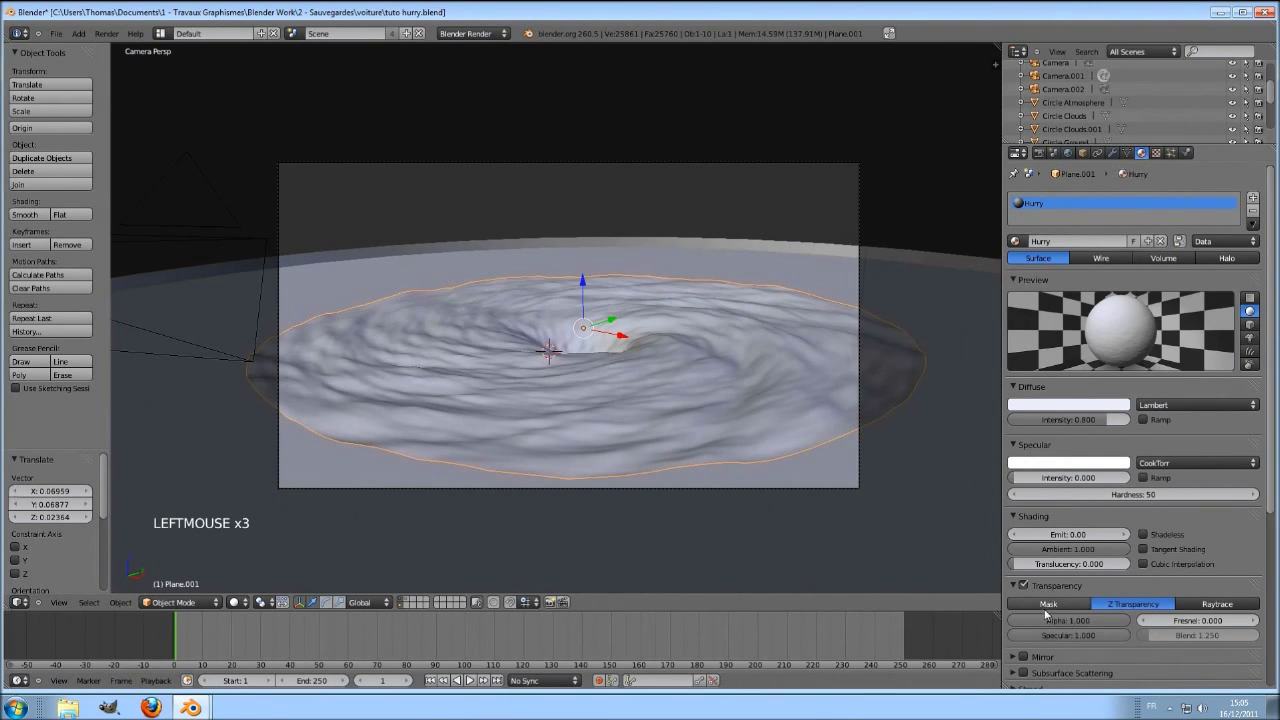
Step: Create a fourth texture, Texture.007, in an empty slot of the Hurry material
left_click(1008, 621)
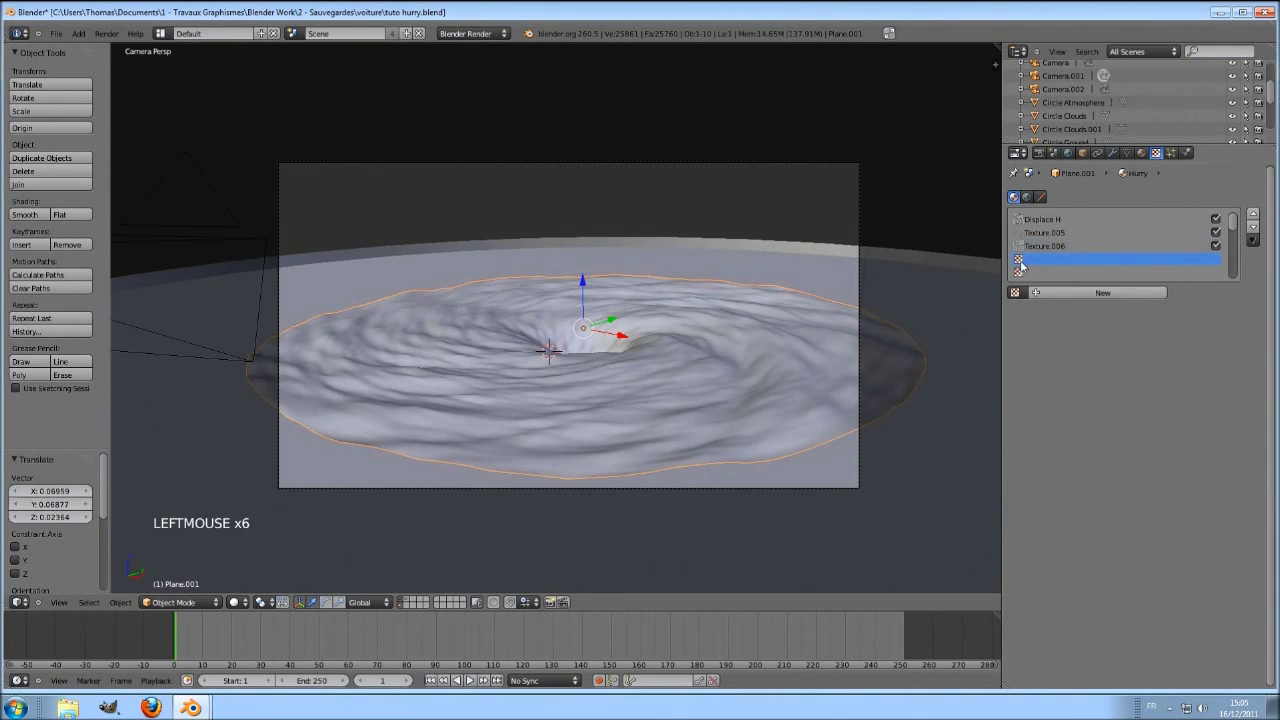
left_click(1078, 292)
scroll("up", 3)
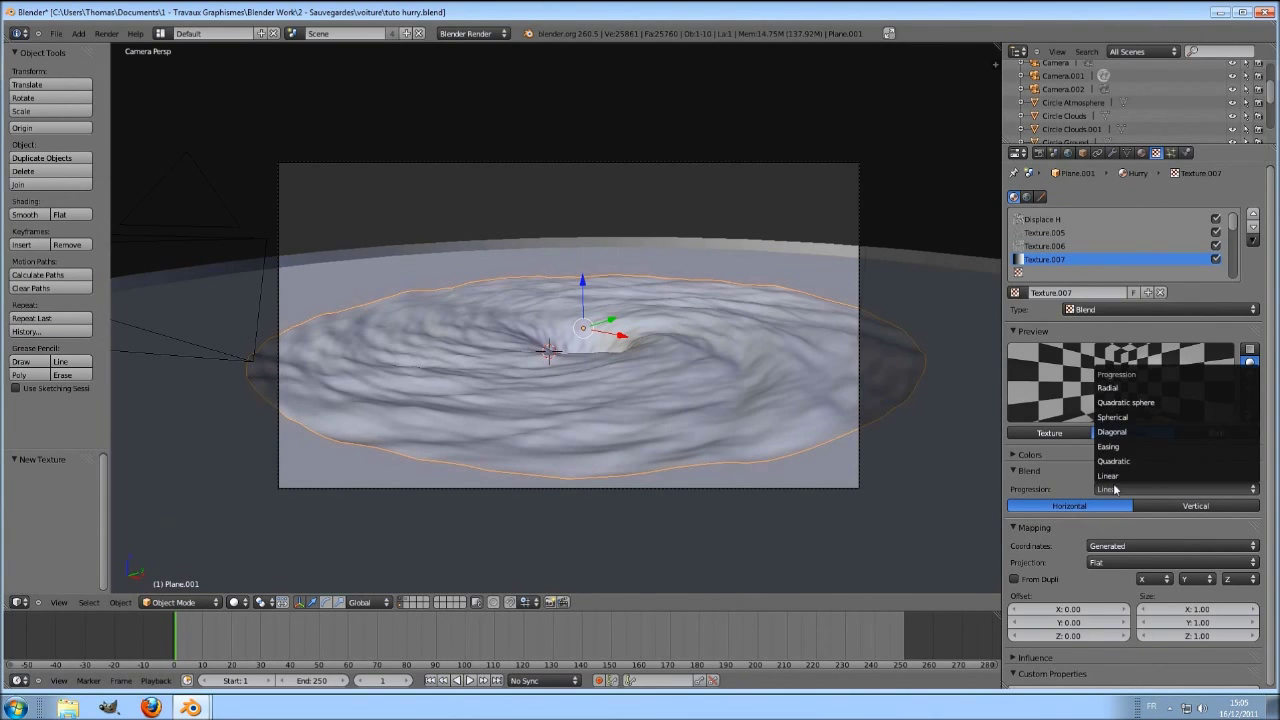
Step: Enable a transparent-to-white colour ramp on Texture.007 for a soft radial glow
left_click(1124, 417)
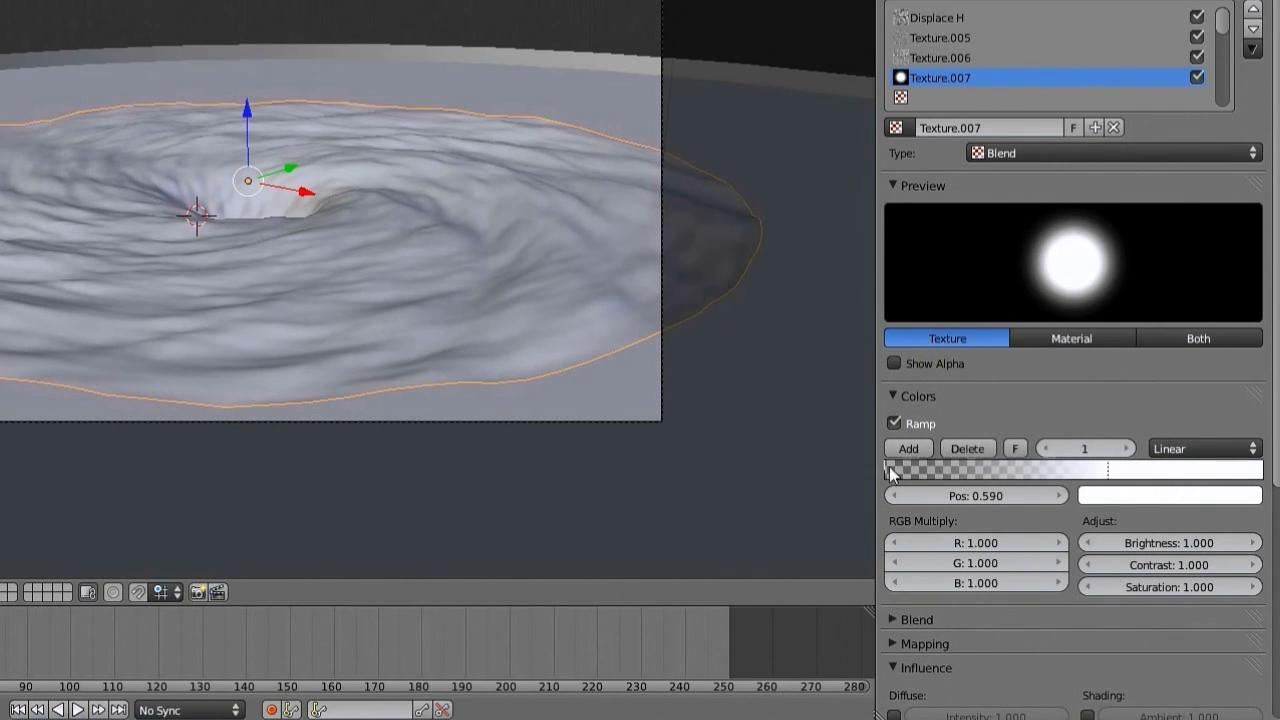
Step: Test-render the swirling hurricane disc and return to the 3D view
left_click(750, 358)
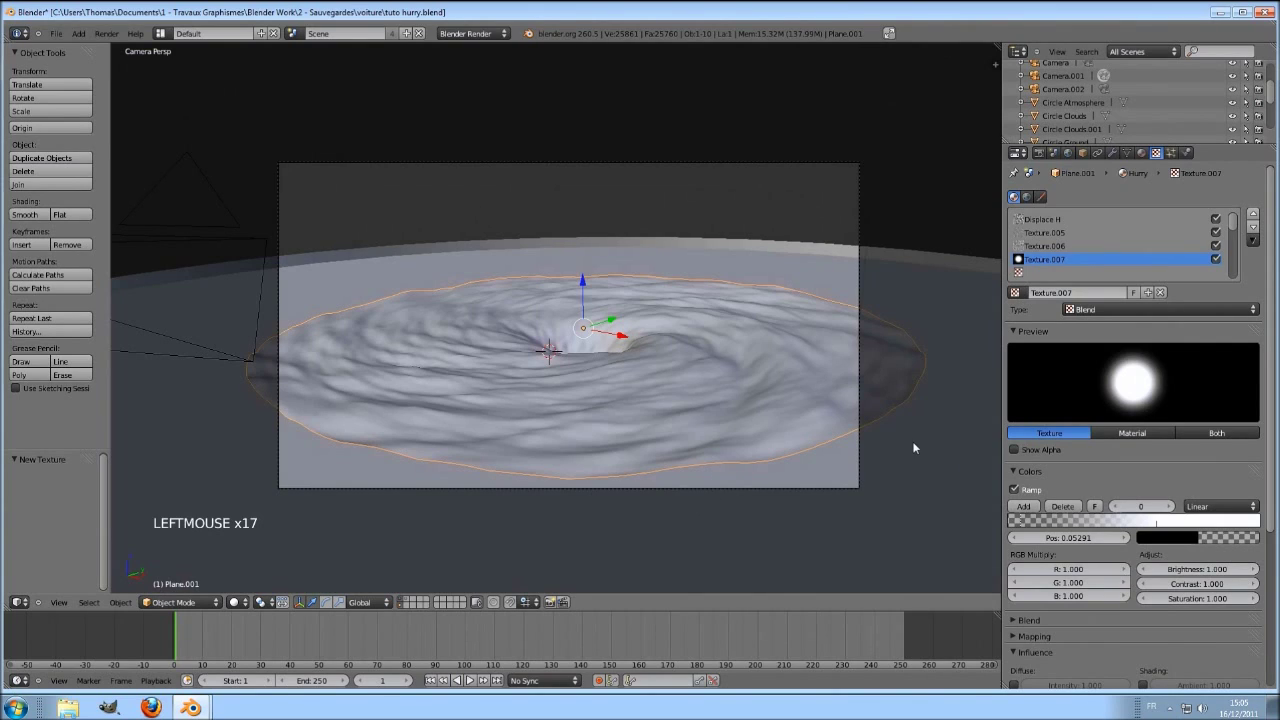
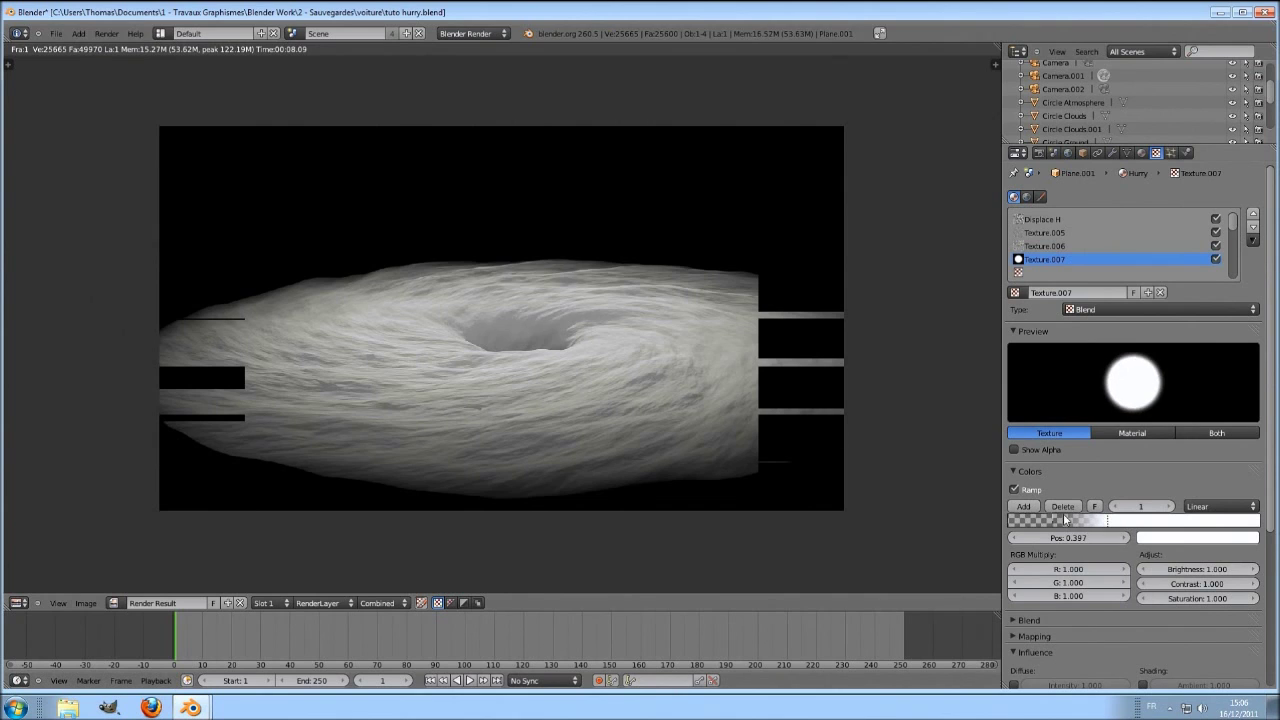
key("Escape")
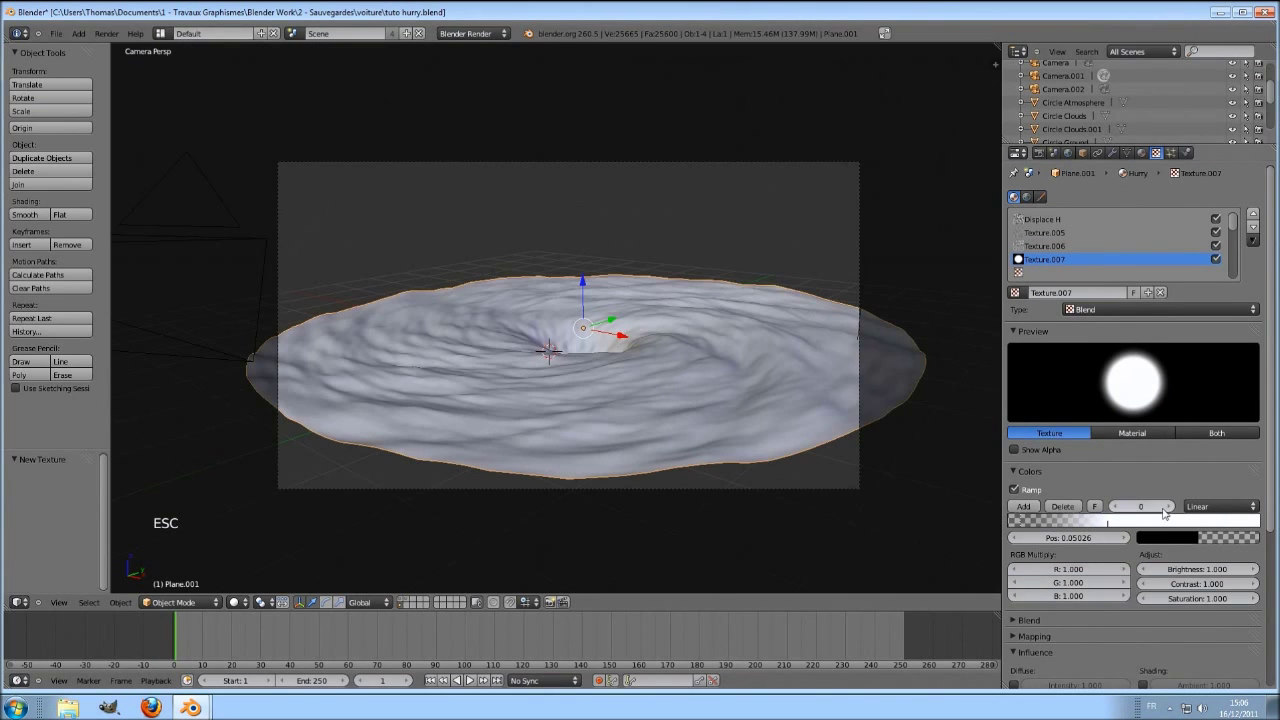
Step: Re-tune Texture.007's ramp stops, settling the white stop at 0.587
left_click(1259, 538)
left_click(1040, 523)
left_click(1259, 538)
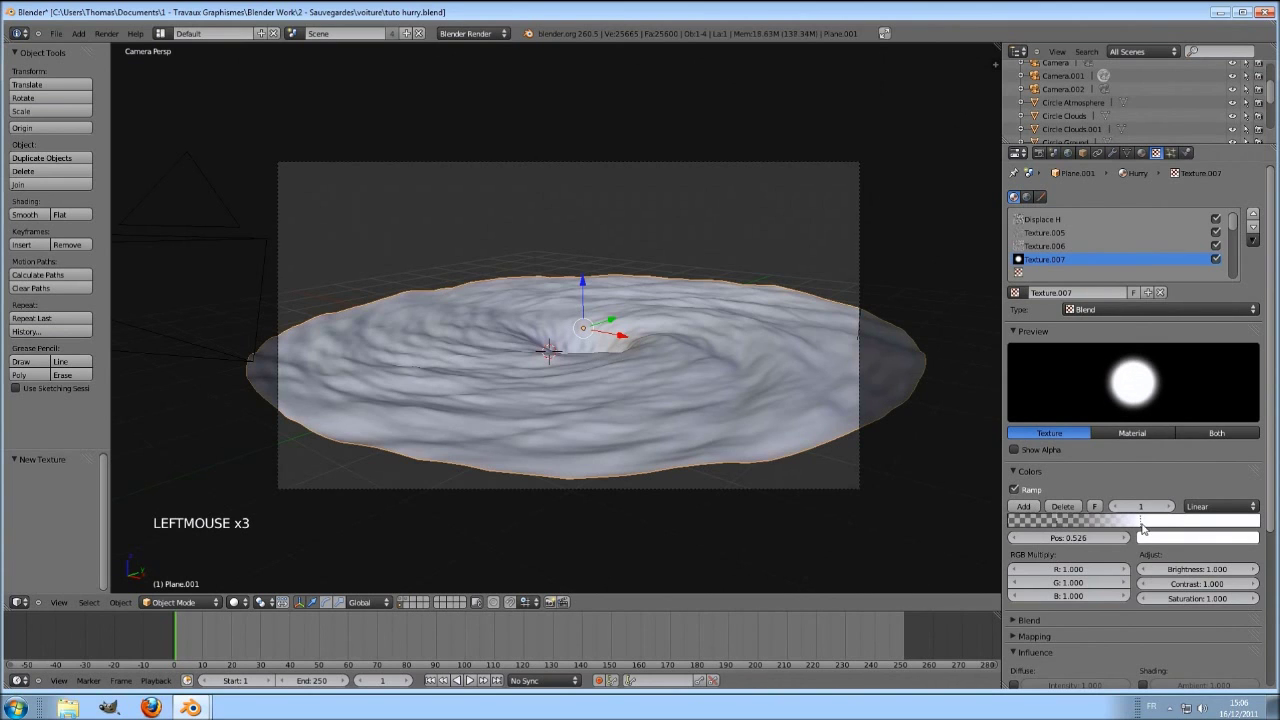
left_click(1064, 525)
left_click(1151, 522)
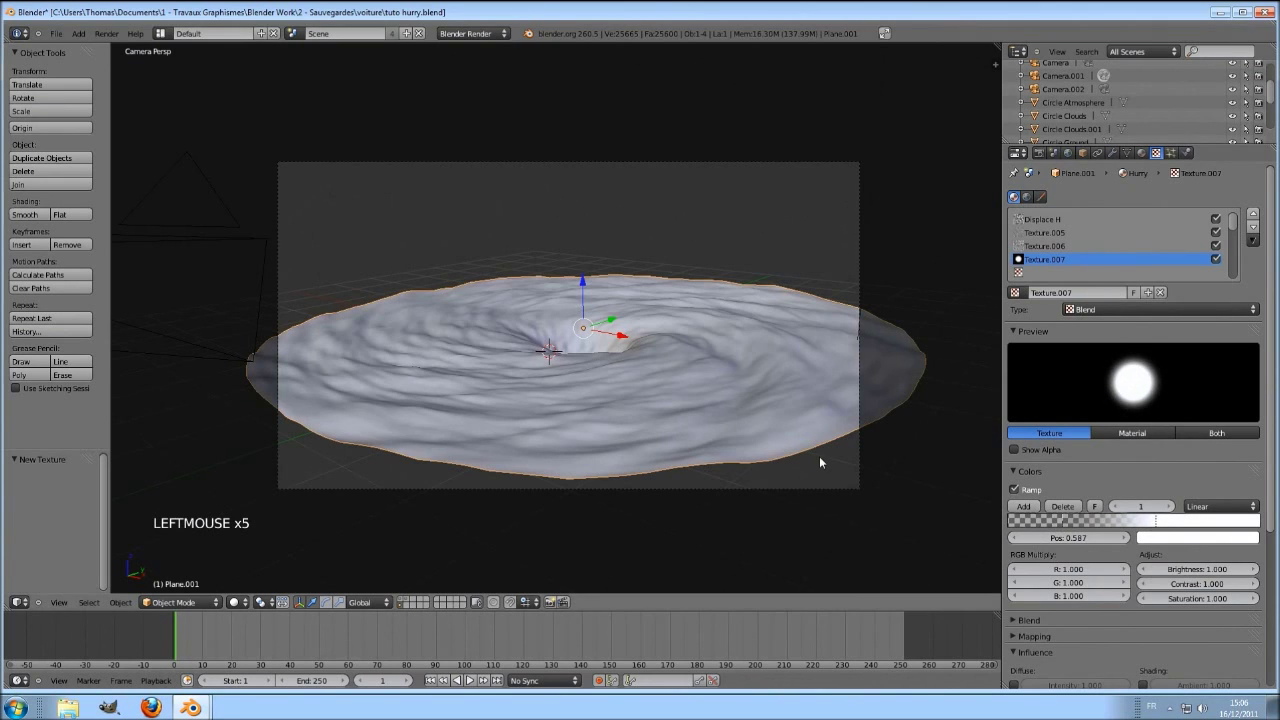
scroll("up", 3)
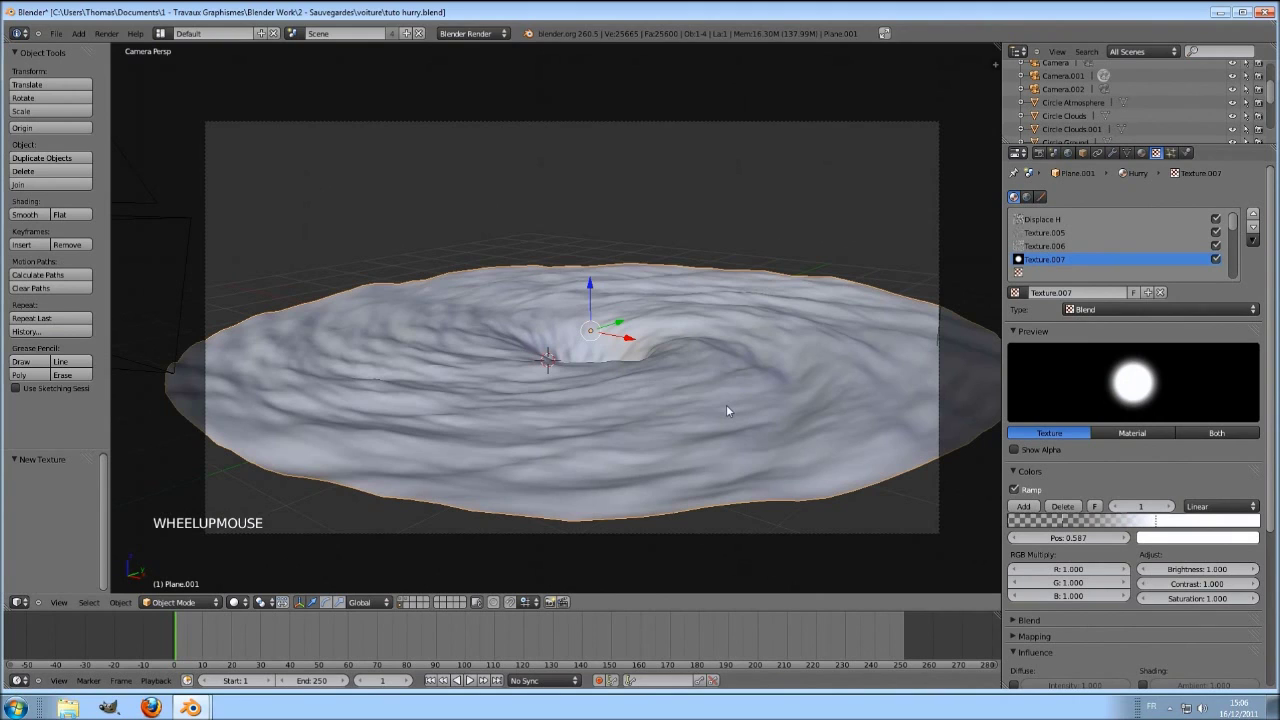
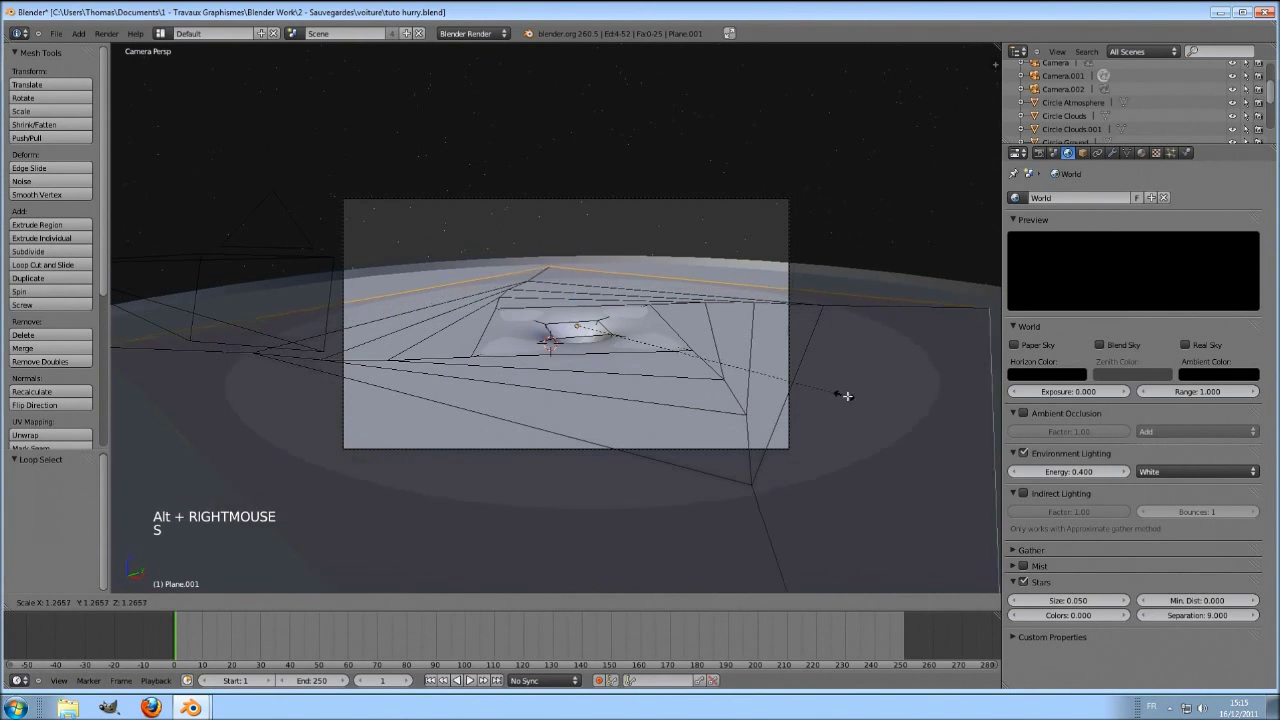
Step: Confirm the scaled Plane.001 geometry and glance at the partial test render
left_click(20, 711)
scroll("up", 3)
right_click(20, 711)
key("s")
left_click(20, 711)
Step: Return to mesh editing and start scaling a loop of the cloud plane, about 1.16
key("Tab")
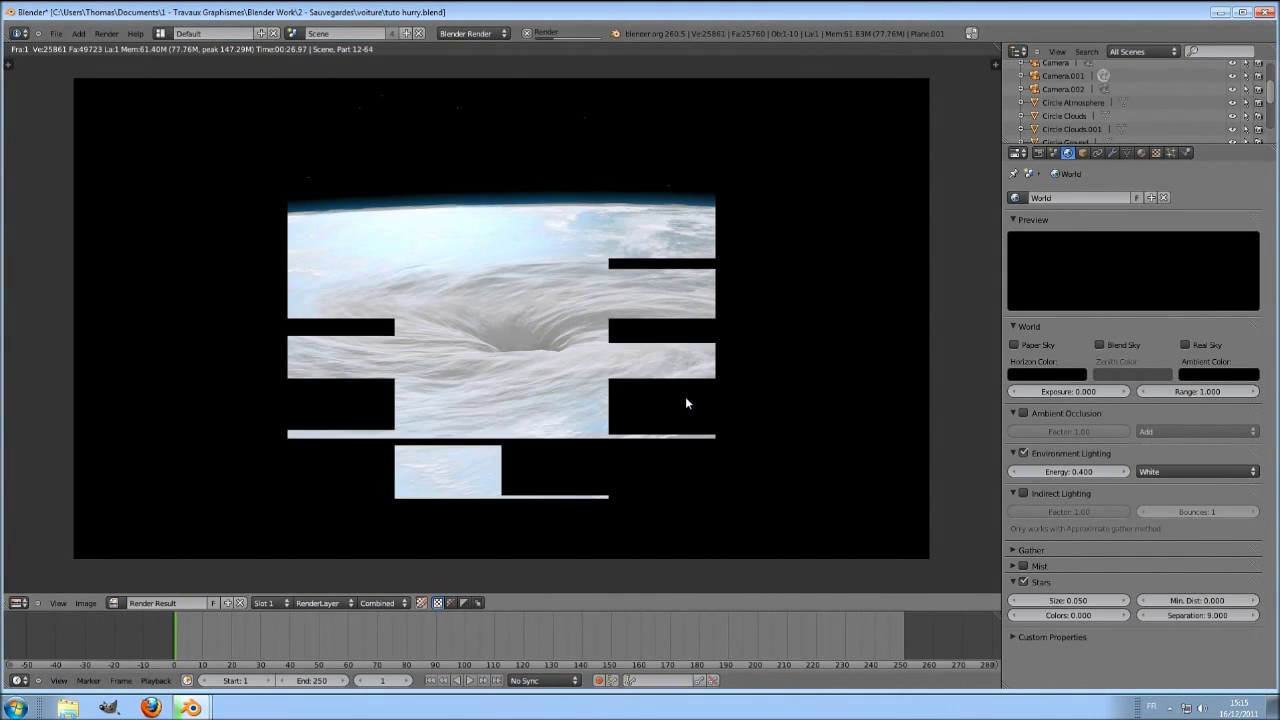
key("Escape")
key("Tab")
right_click(20, 711)
key("s")
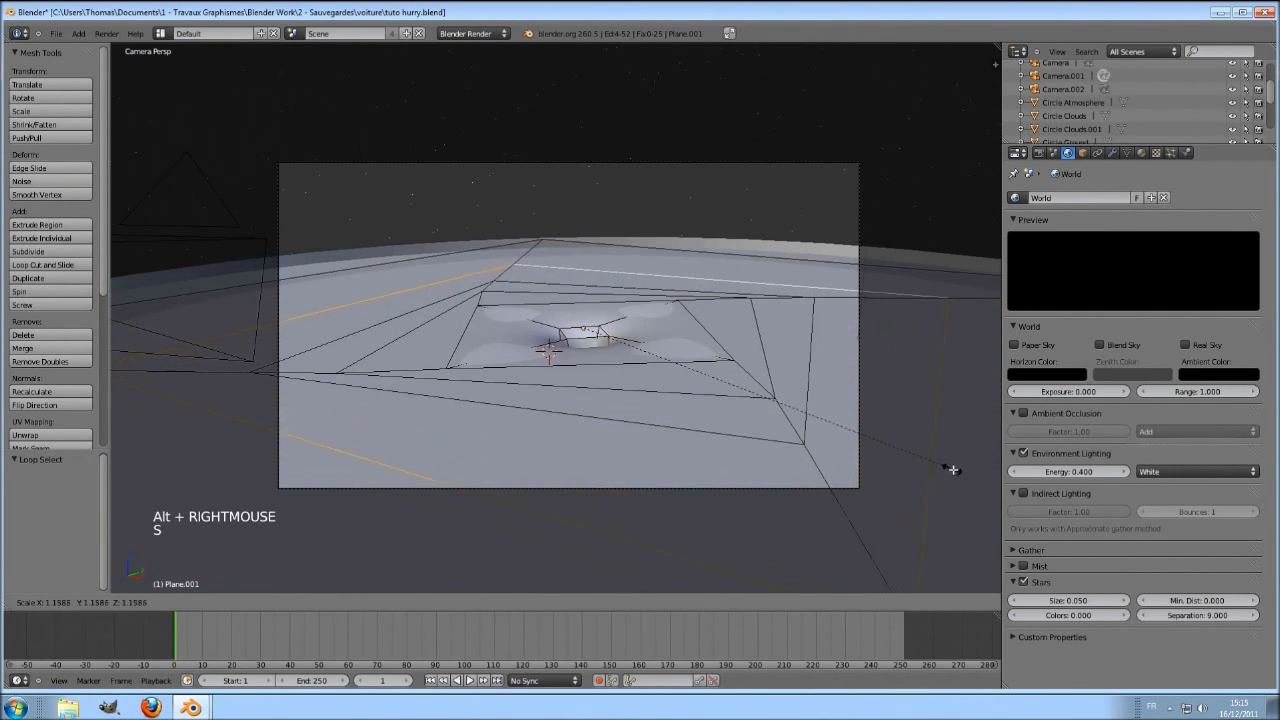
Step: Confirm the plane scale and render the hurricane over the curved Earth with atmosphere and stars
left_click(20, 711)
right_click(20, 711)
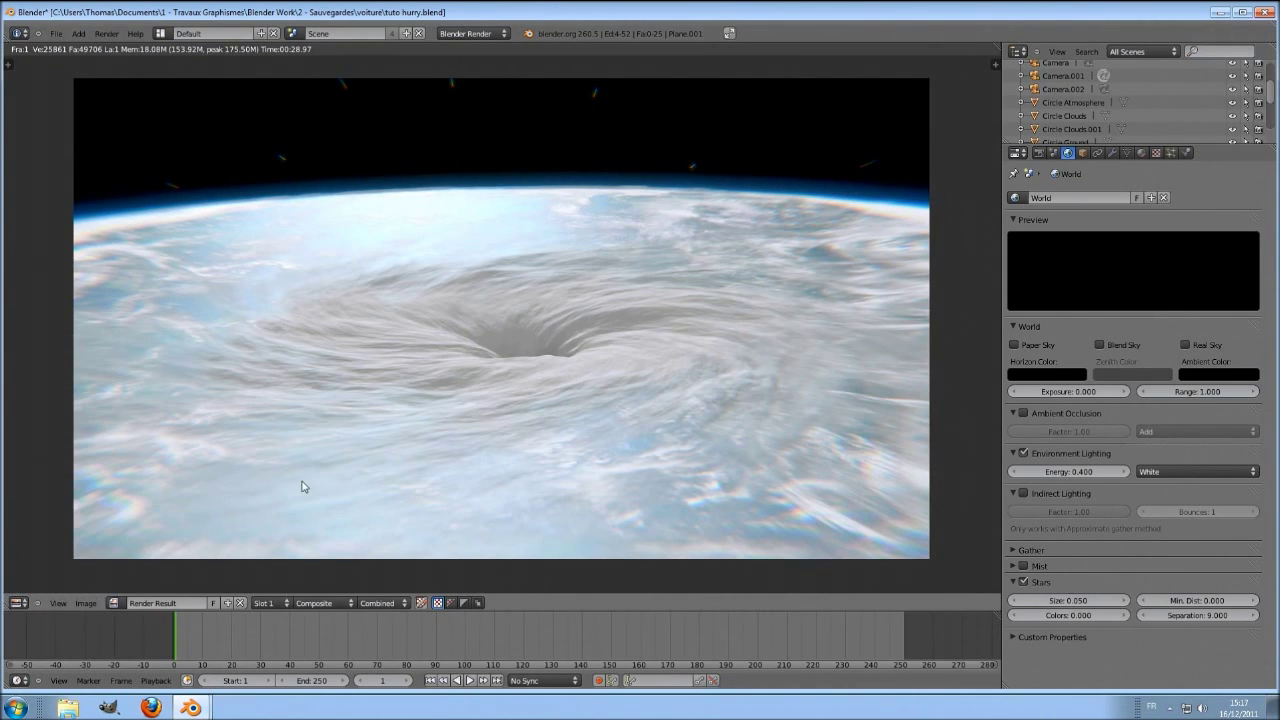
Step: Leave the render, exit to Object Mode and orbit around the stacked discs
key("Escape")
scroll("down", 3)
key("Tab")
middle_click(750, 368)
scroll("down", 3)
middle_click(671, 454)
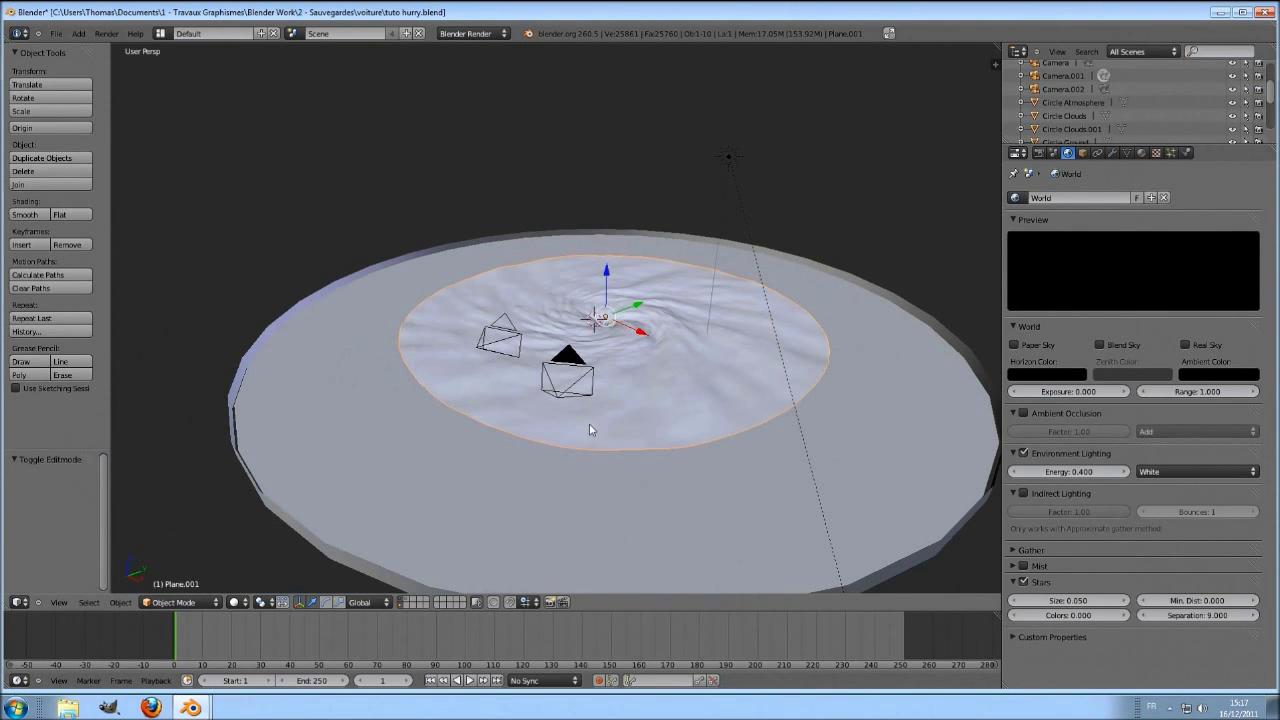
Step: Cycle through the overlapping discs to select the Circle Ground disc
right_click(367, 452)
right_click(365, 337)
right_click(366, 343)
right_click(366, 343)
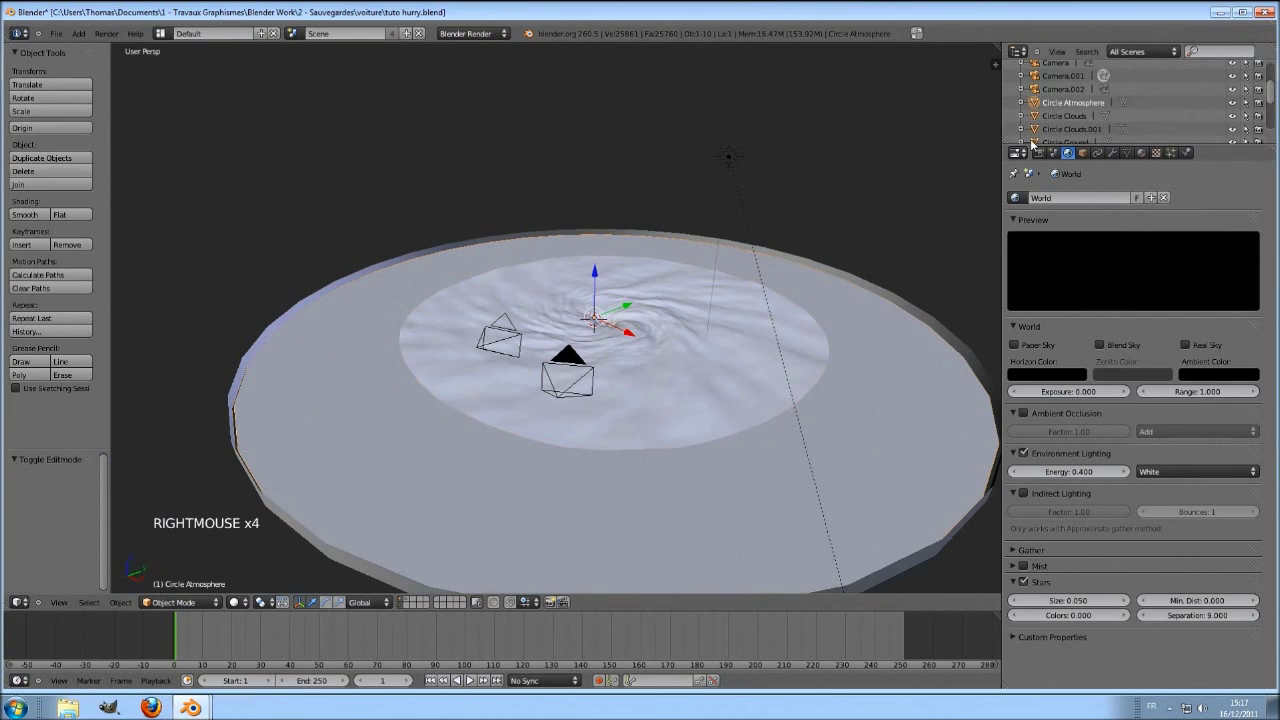
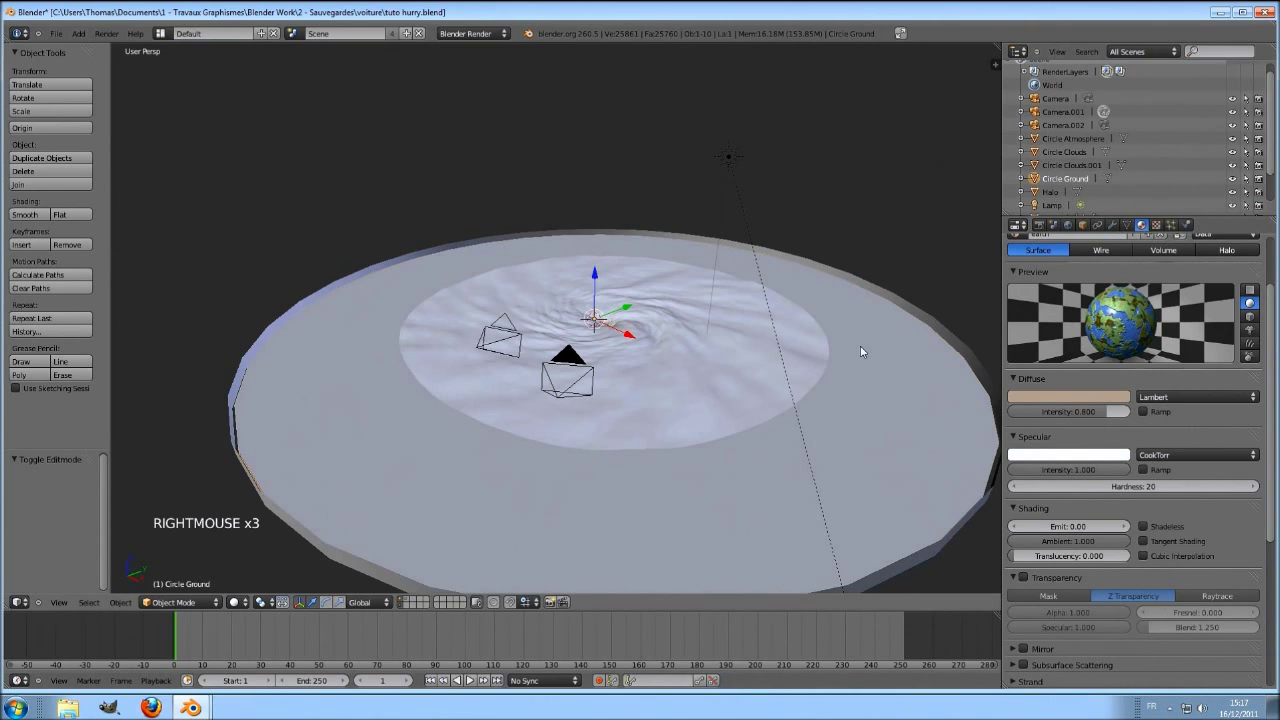
Step: Select the cloud plane Plane.001, rotate it about 120.7° on X and start a fresh camera render
middle_click(874, 348)
right_click(671, 401)
key("g")
right_click(674, 271)
key("r")
left_click(467, 530)
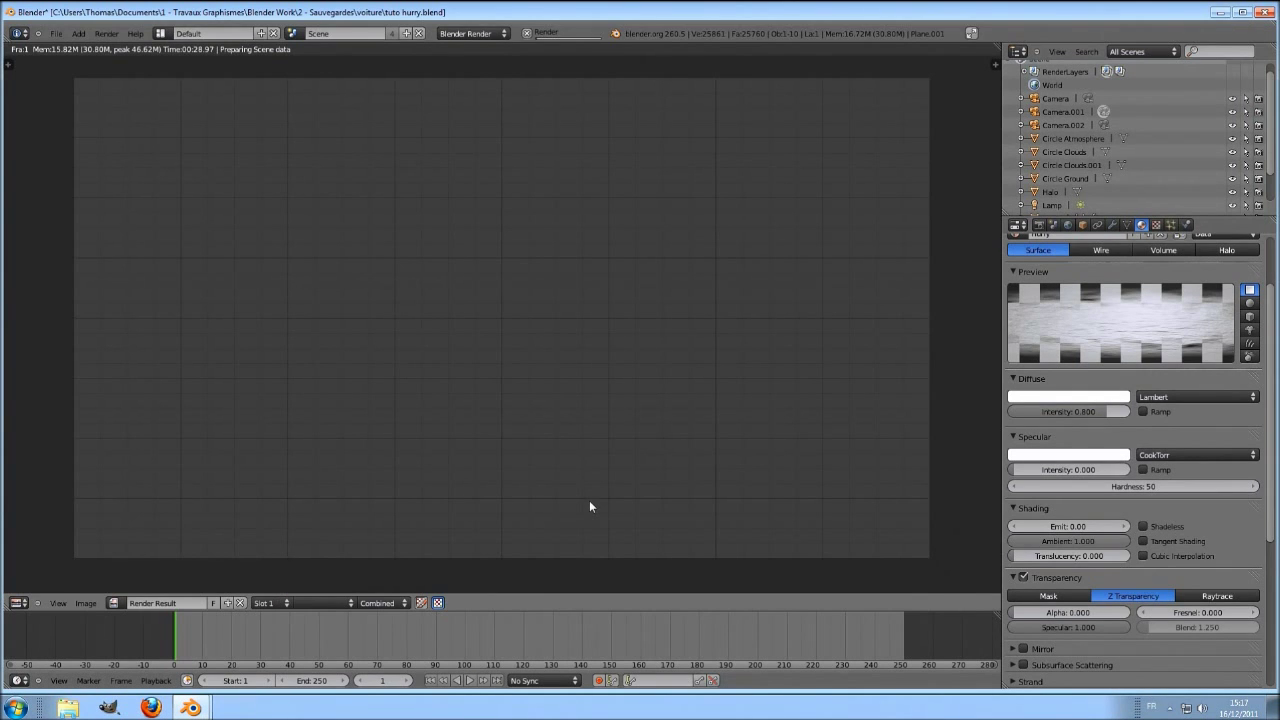